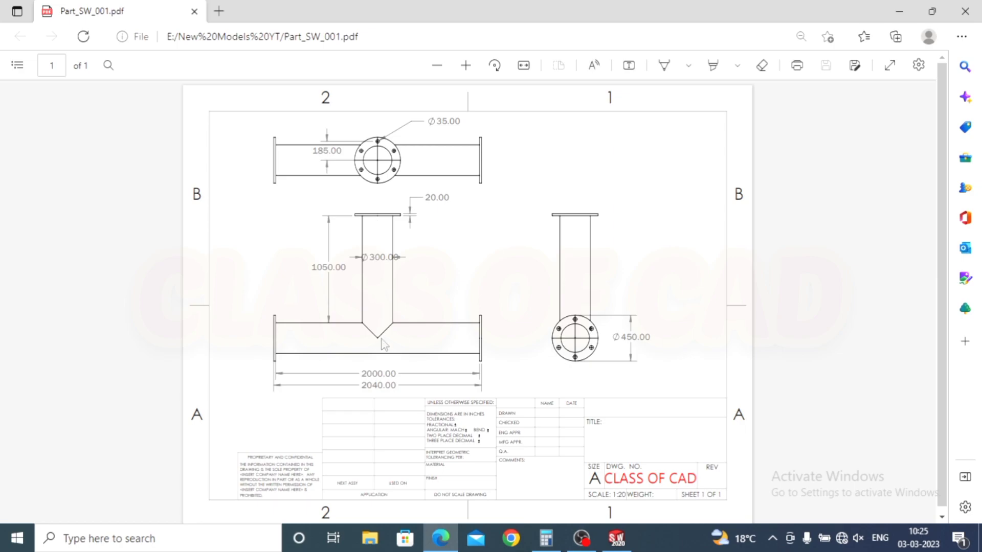
- Pan the PDF drawing of the flanged T-pipe to review its dimensions
middle_click(428, 348)
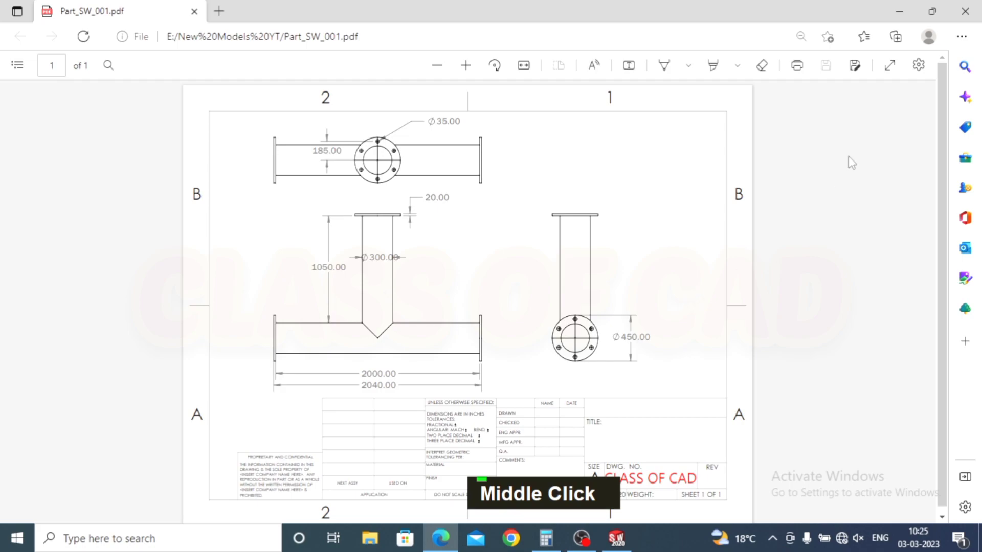
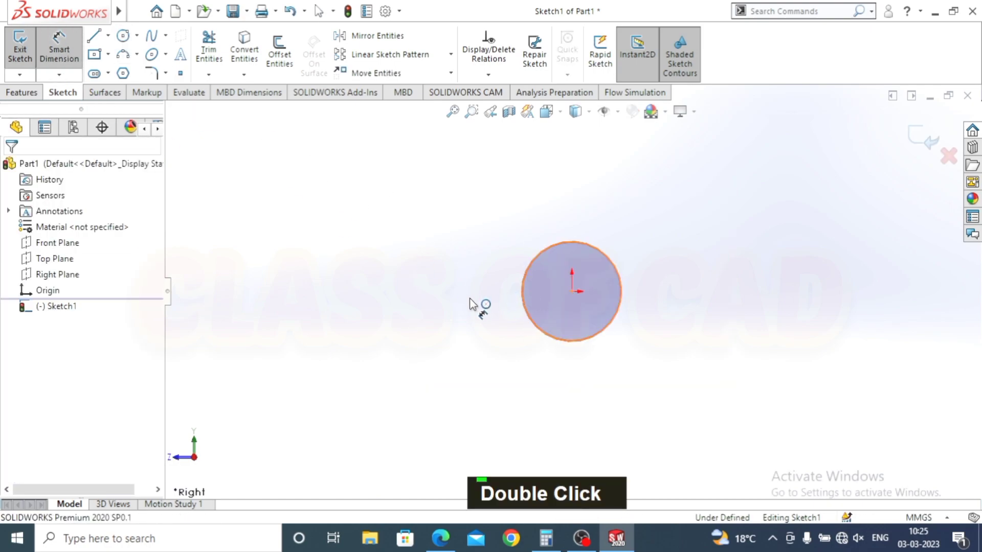
- Dimension the circle on the Right Plane to Ø300
text(300)
key(Return)
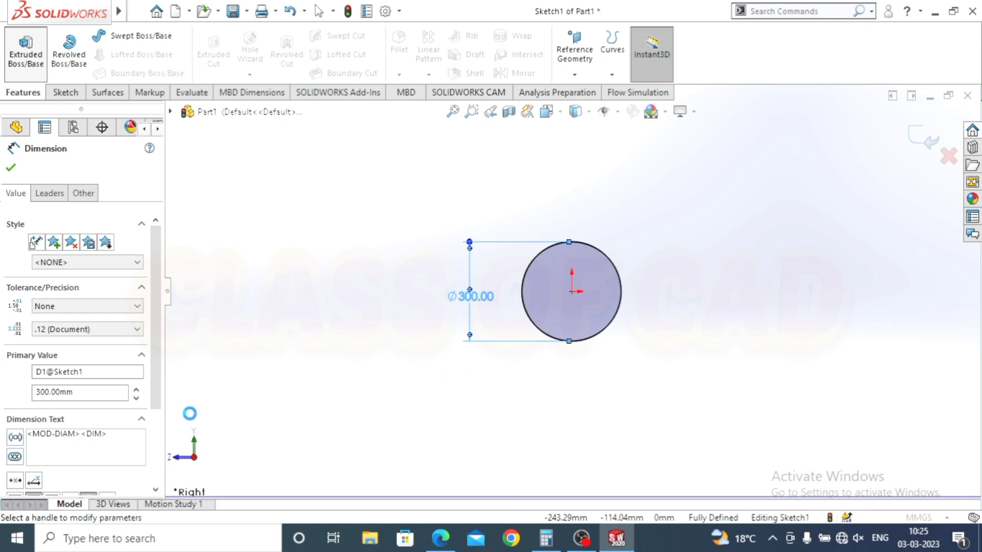
- Extrude the Ø300 circle blind to 2000 mm as the main pipe body
text(200)
text(0)
key(Return)
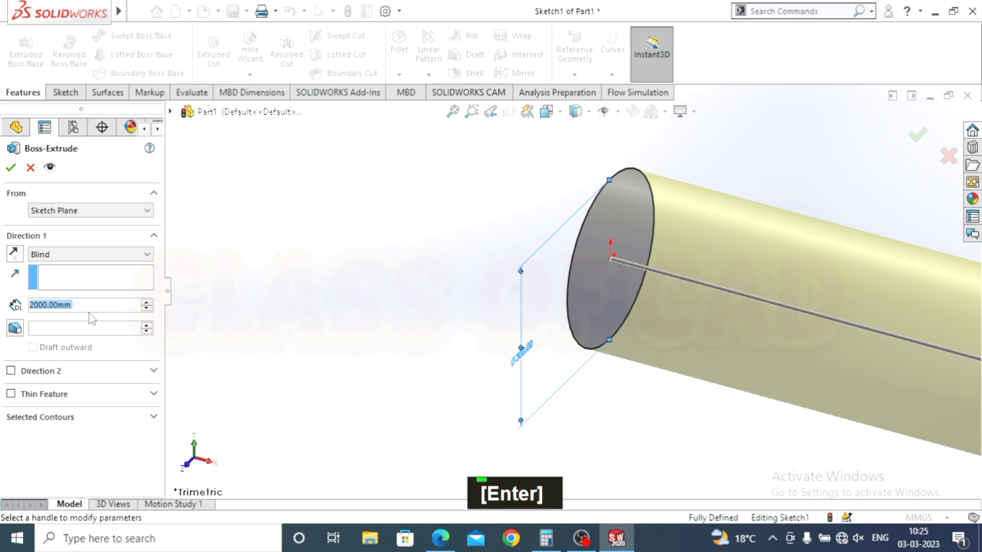
scroll(up, 3)
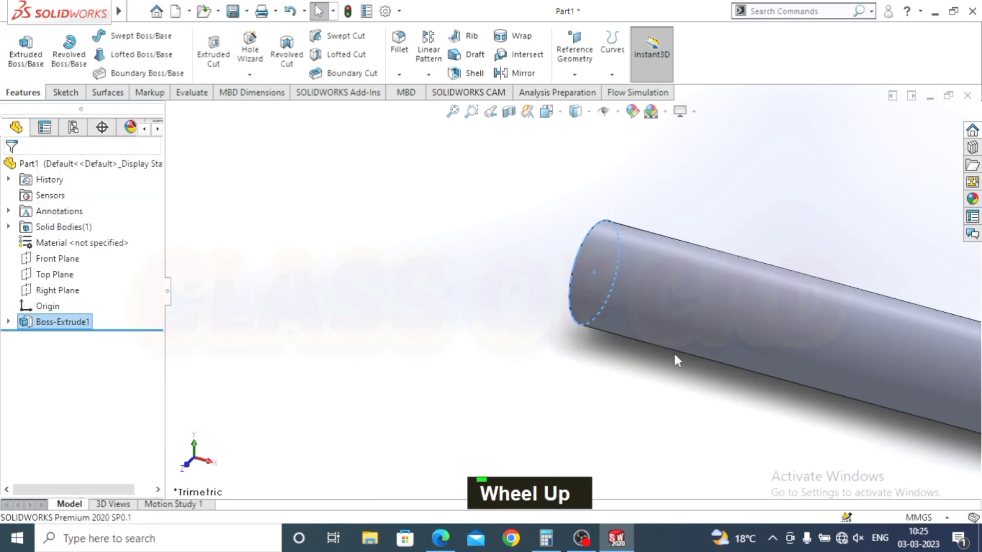
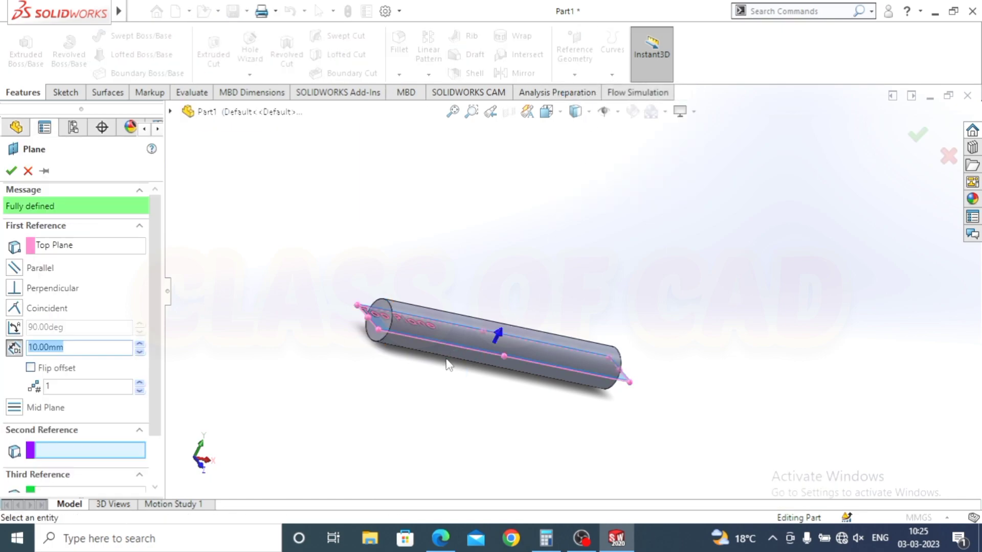
- Create Plane1 offset 1200 mm from the Top Plane, correcting an initial 1000 mm
text(1000)
key(Return)
middle_click(577, 379)
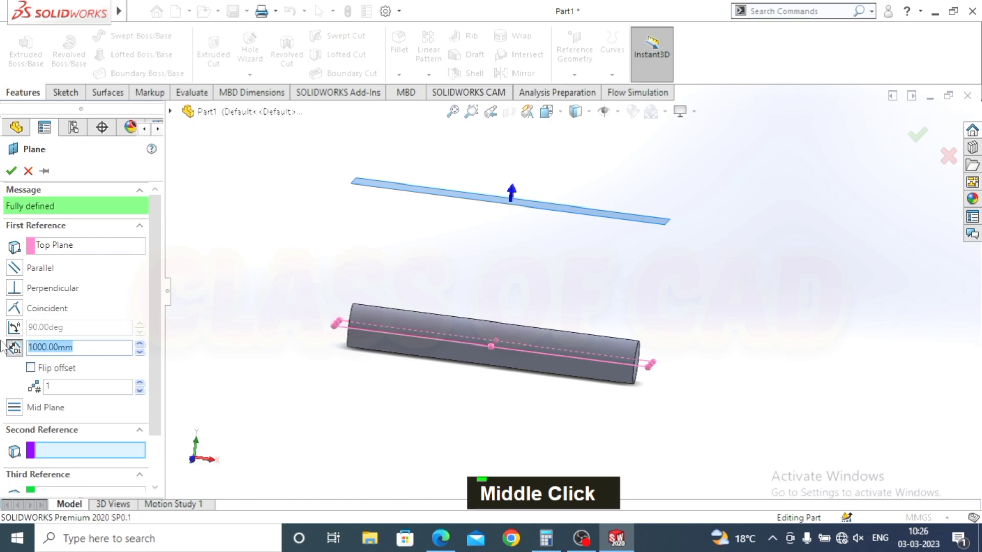
text(1200)
key(Return)
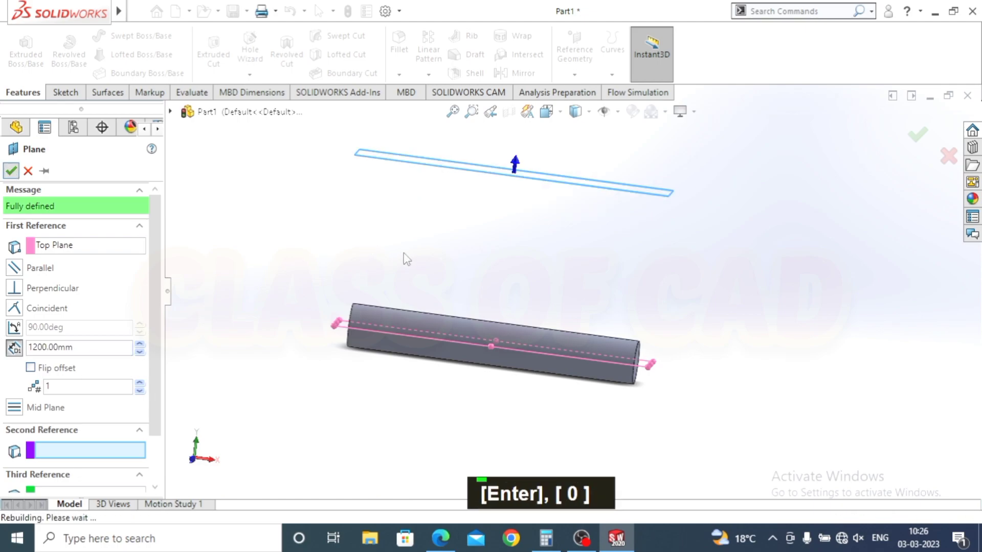
key(Escape)
middle_click(422, 275)
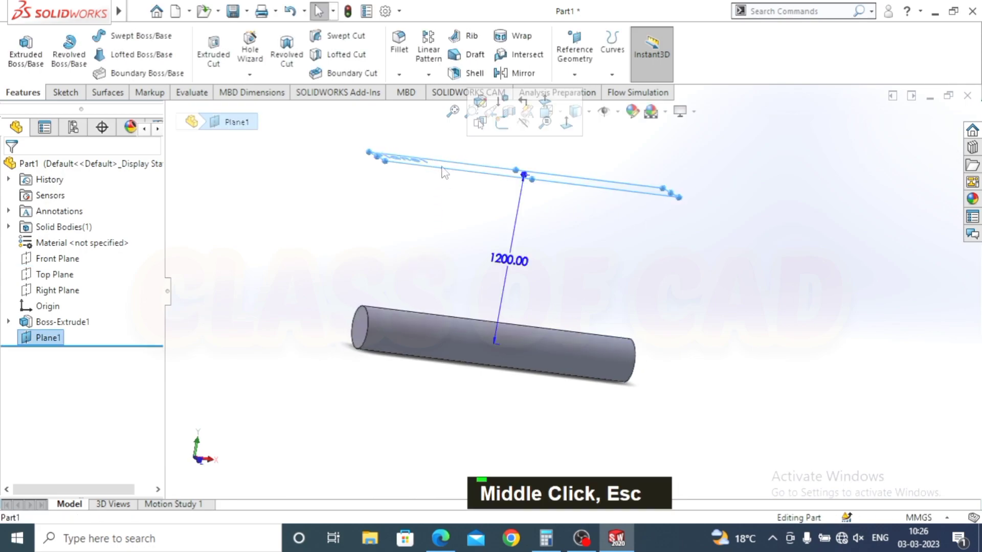
- Sketch a Ø300 branch circle on Plane1, 1000 mm from the origin
key(ctrl+8)
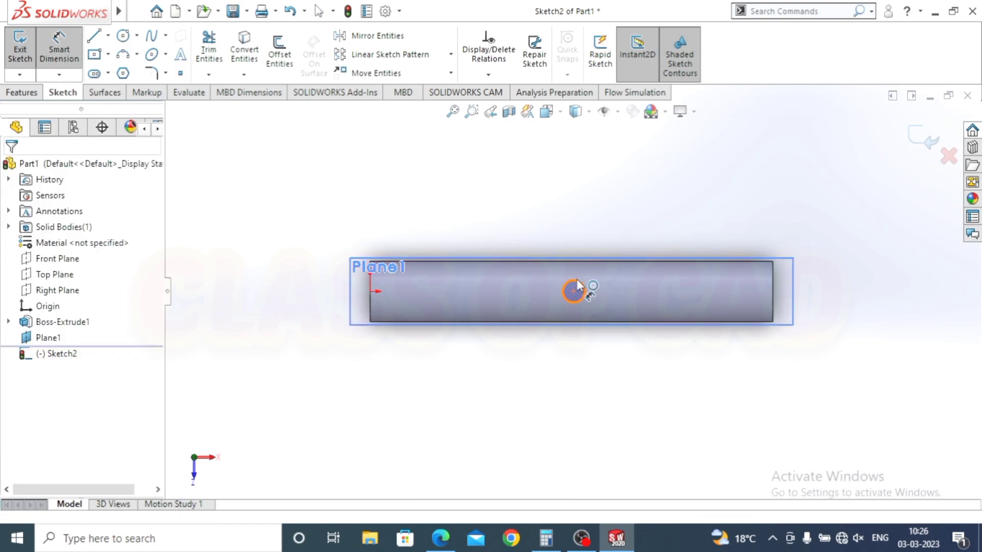
text(300)
key(Return)
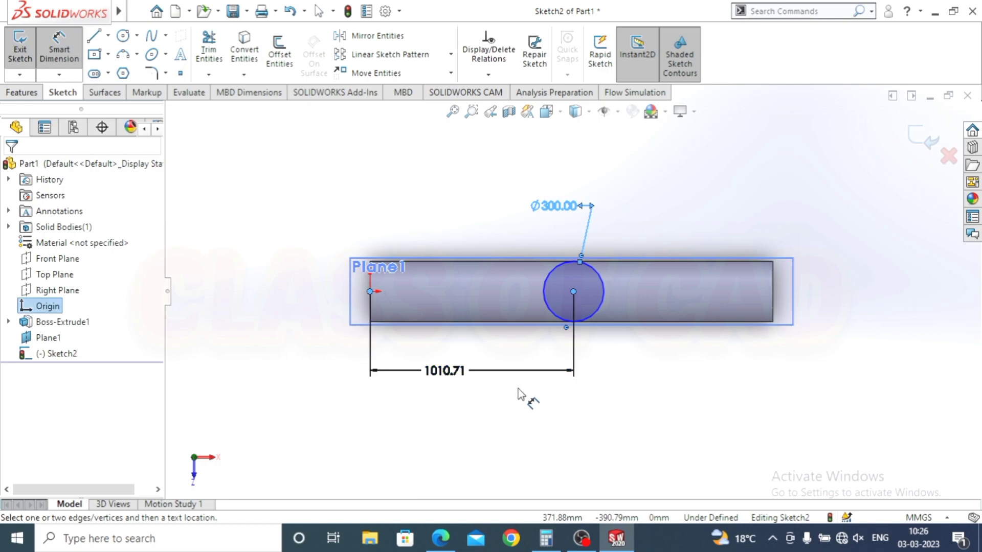
key(1)
text(000)
key(Return)
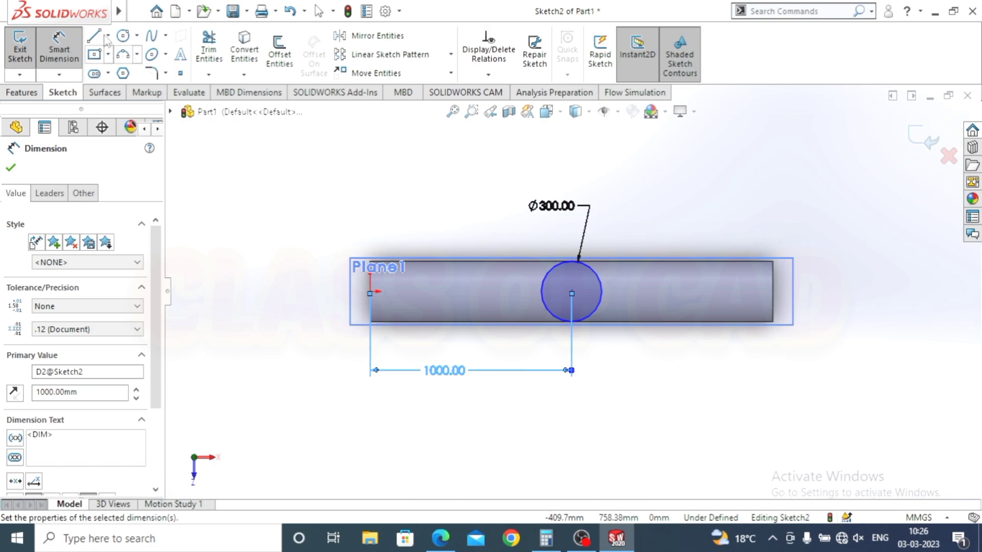
- Add a Horizontal relation between the circle centre and the origin
key(Escape)
key(Escape)
key(Escape)
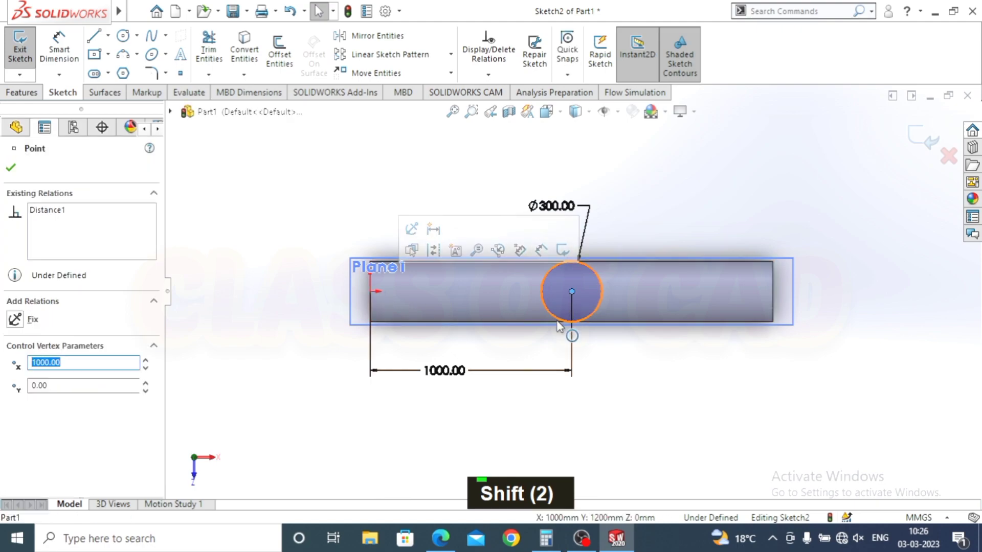
click(375, 295)
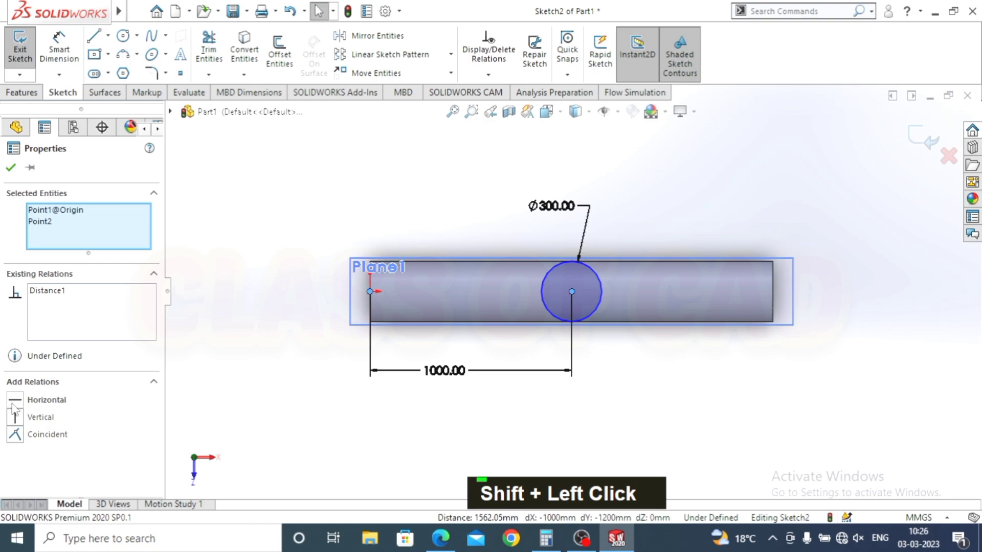
key(Escape)
- Start extruding the Sketch2 branch circle down toward the main cylinder
click(27, 60)
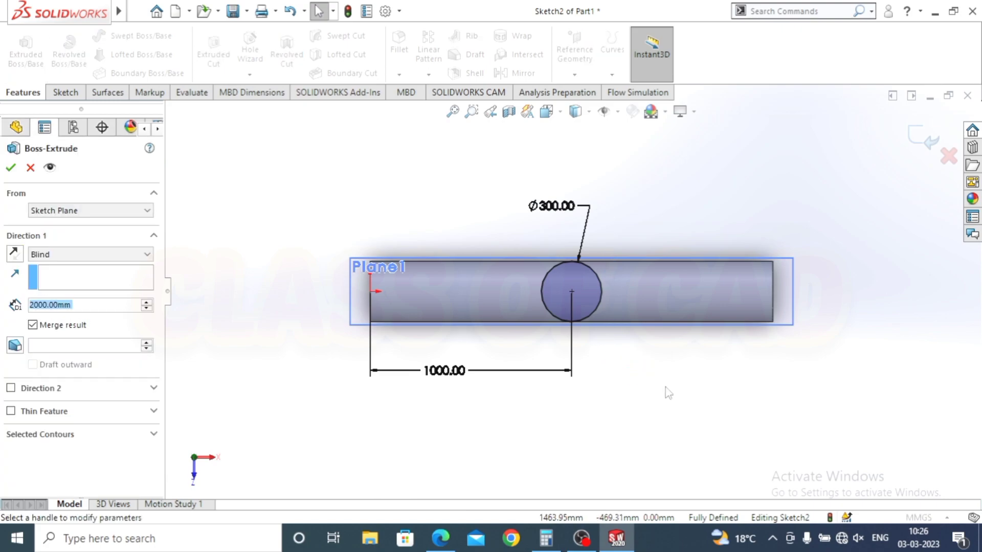
middle_click(654, 397)
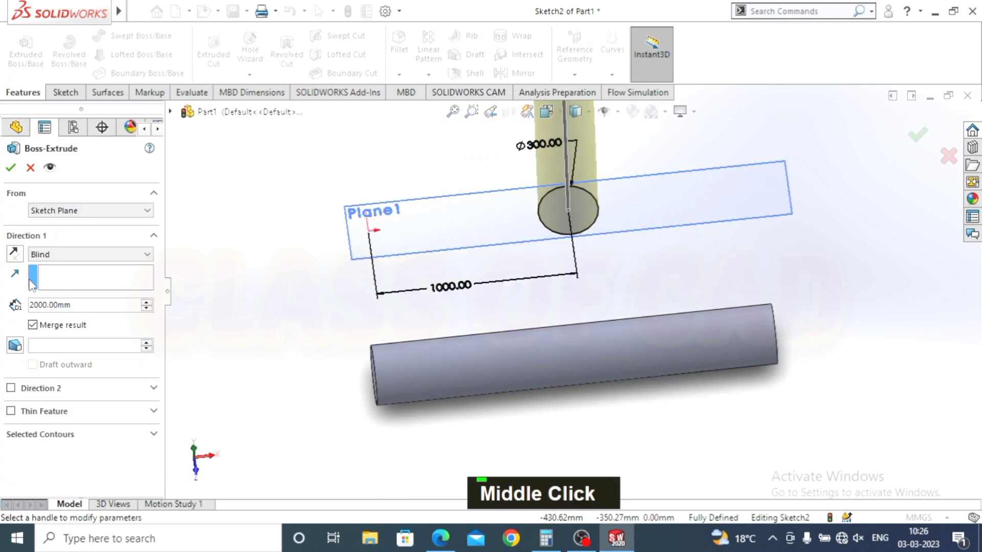
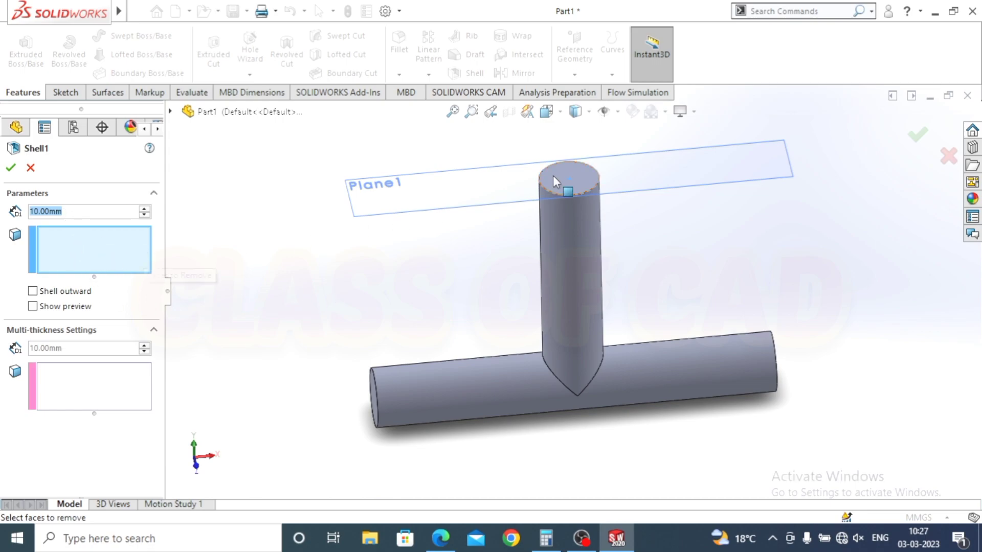
- Shell the T to 10 mm walls with the three end faces removed, then inspect it
middle_click(533, 316)
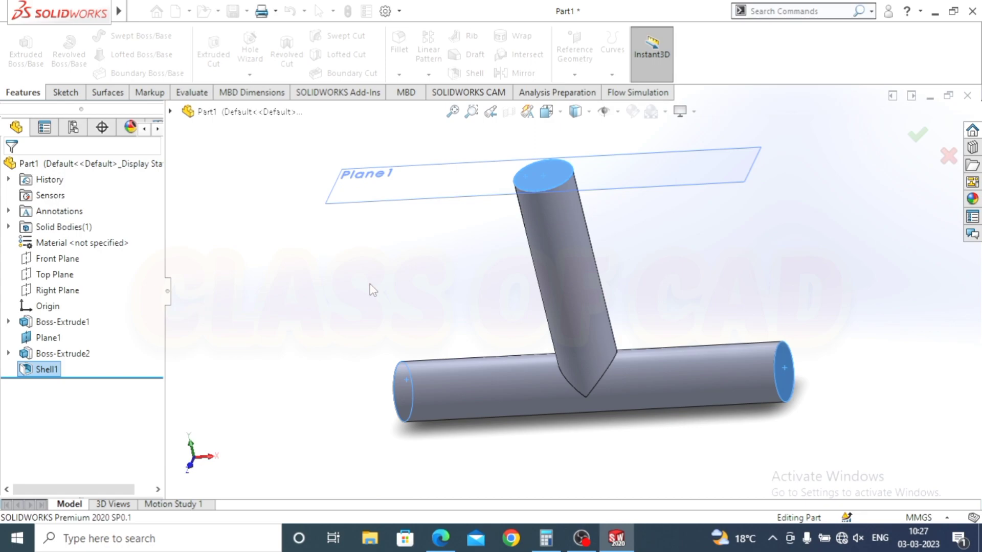
middle_click(540, 328)
scroll(down, 3)
middle_click(537, 284)
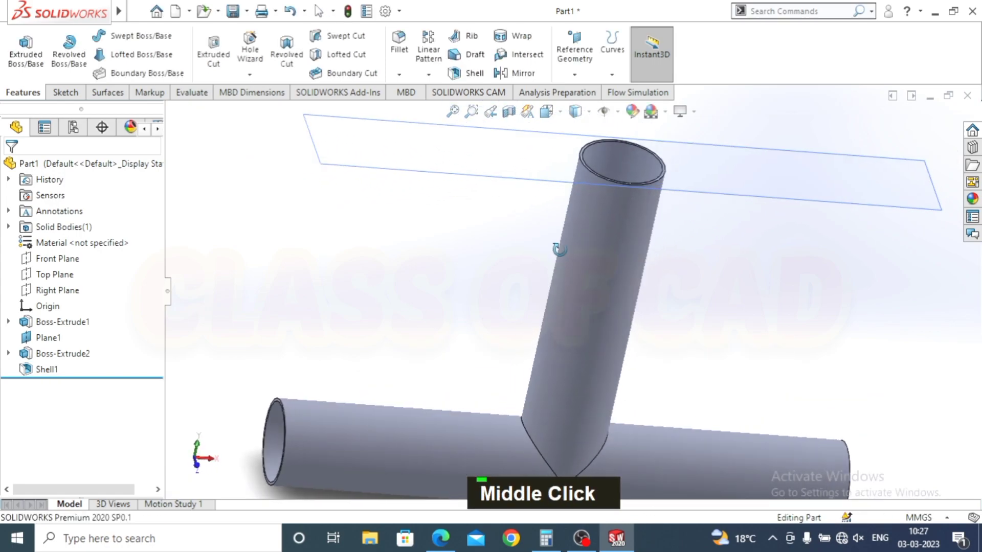
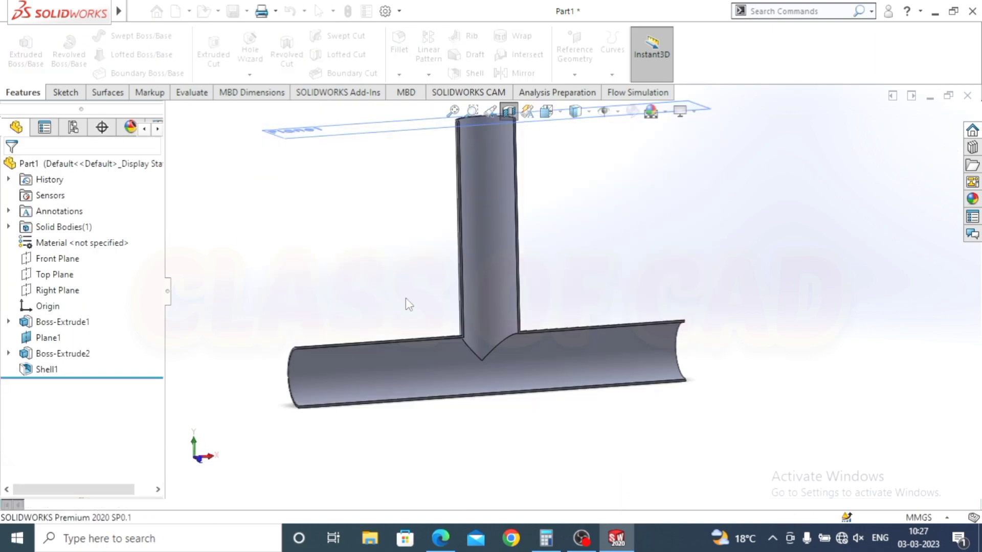
key(Escape)
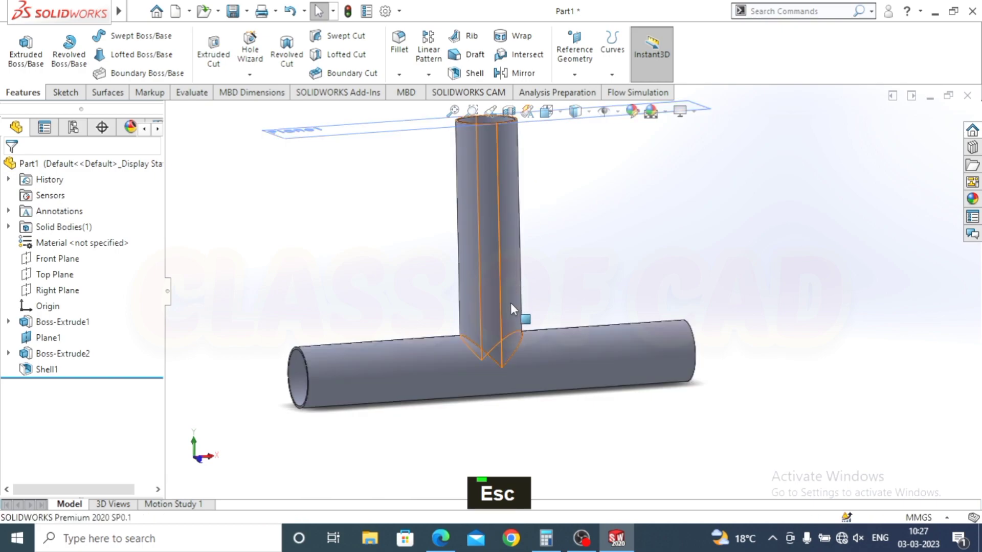
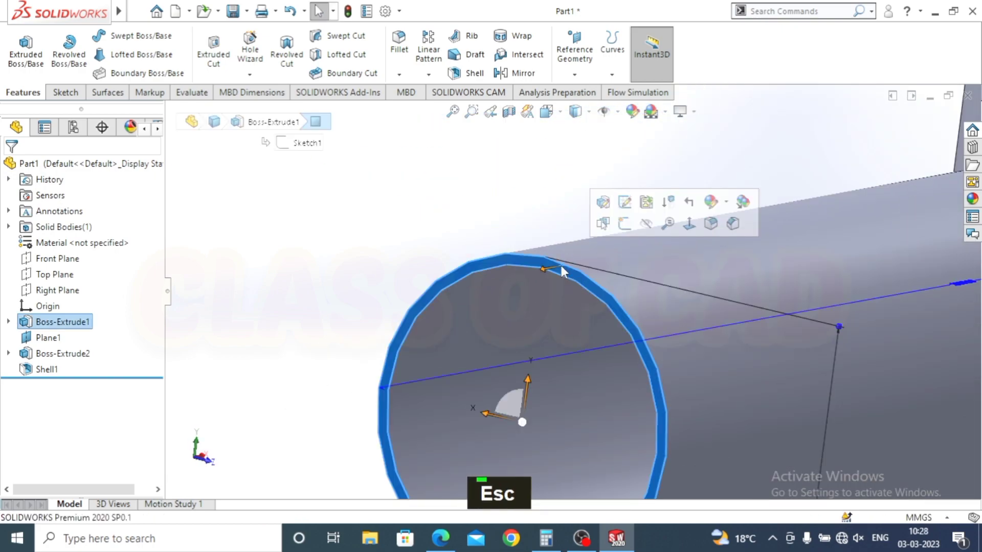
- Sketch a Ø450 flange circle on the pipe end face and a small bolt-hole circle above centre
key(Escape)
key(ctrl+8)
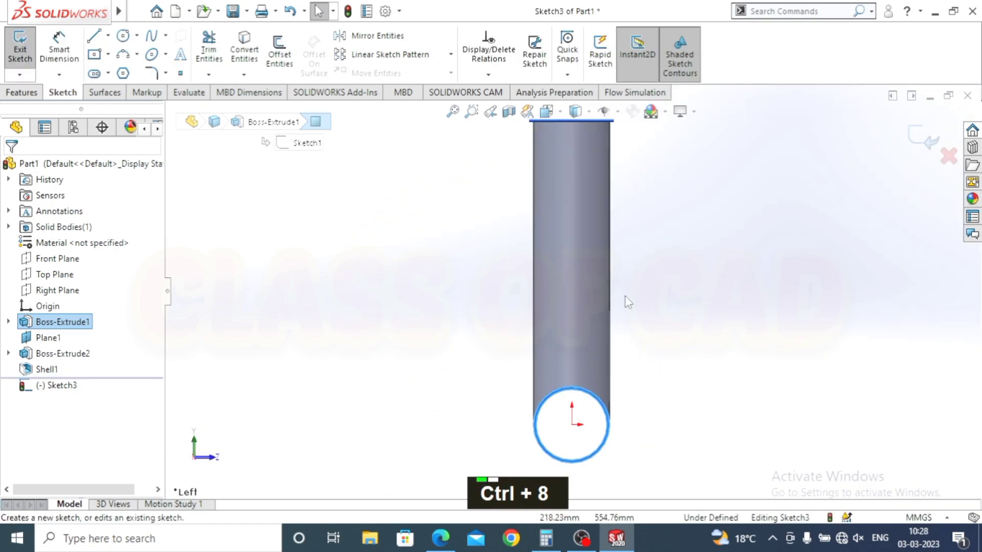
middle_click(599, 436)
scroll(down, 3)
scroll(up, 3)
scroll(down, 3)
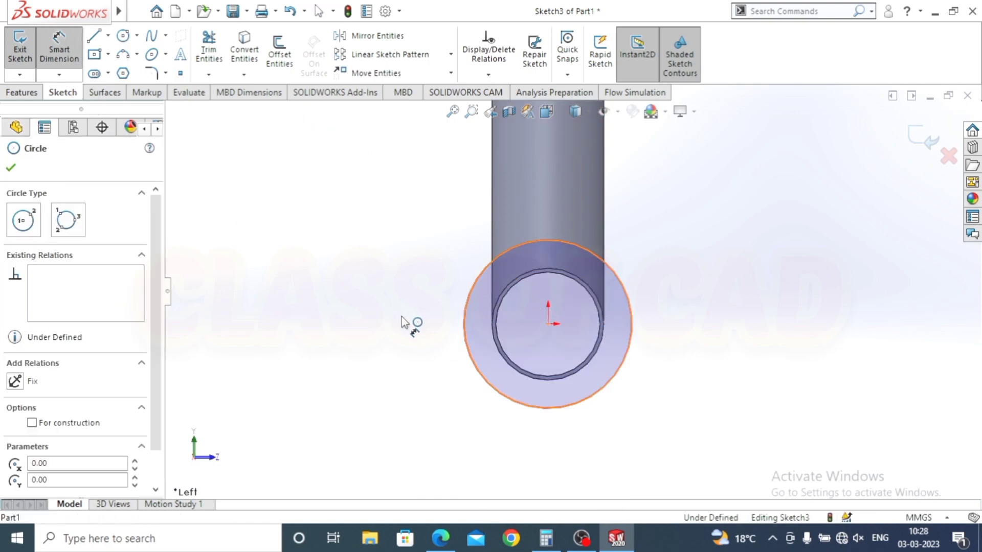
text(450)
key(Return)
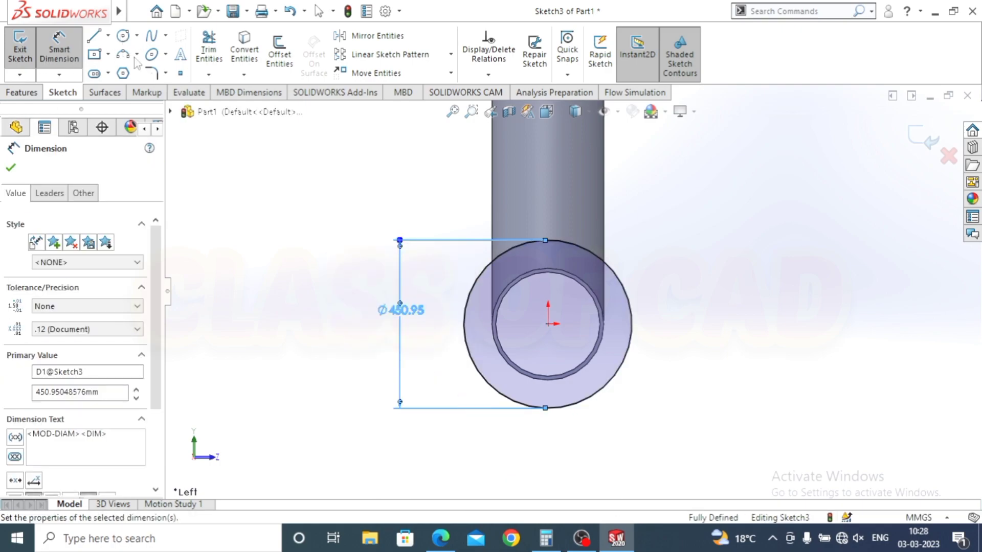
scroll(down, 3)
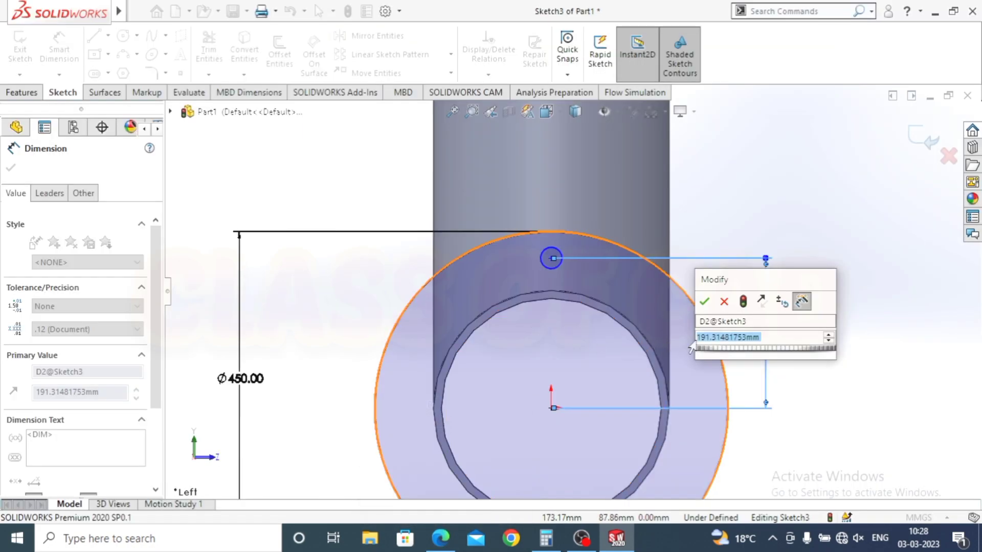
- Dimension the bolt hole Ø35 at 185 mm from the pipe centre
text(185)
key(Return)
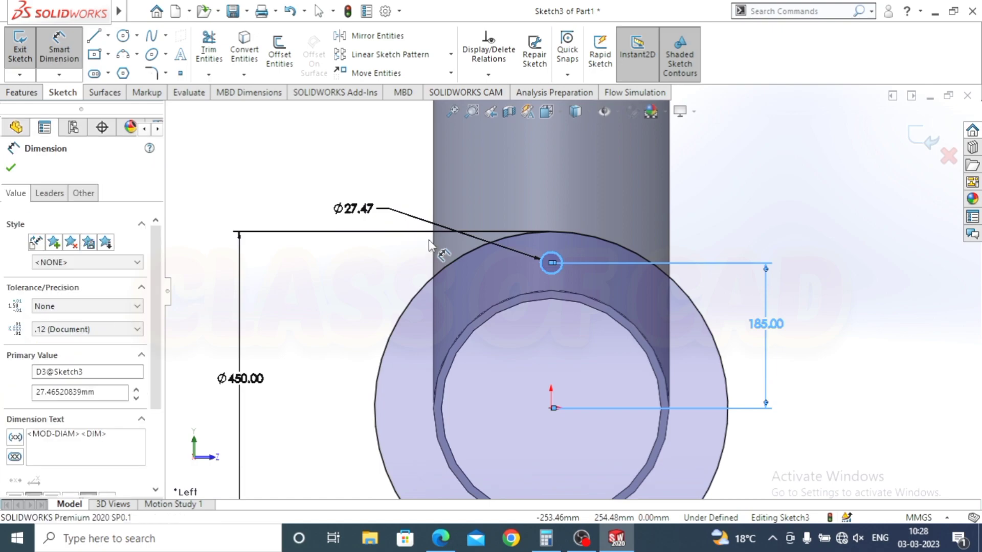
text(35)
key(Return)
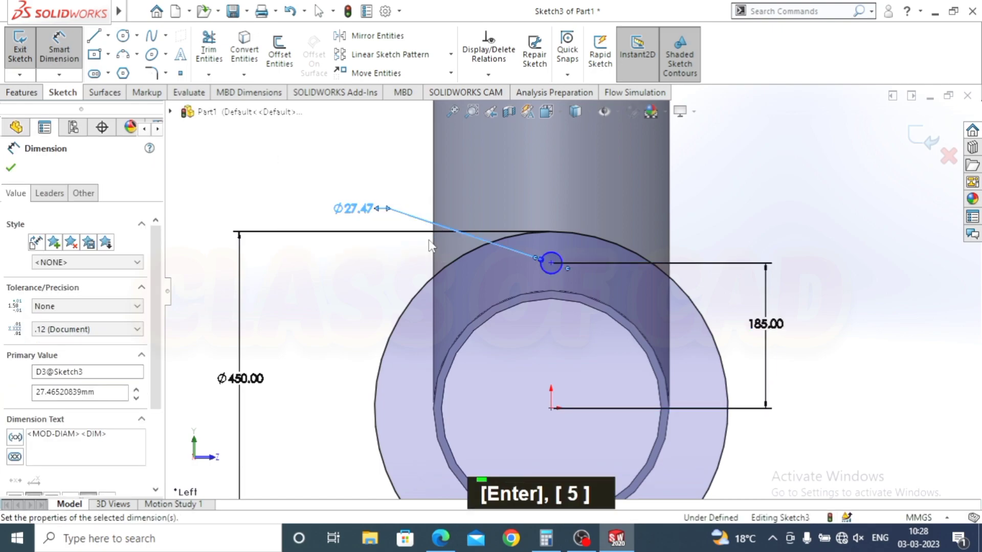
key(Escape)
key(Escape)
key(Escape)
key(Escape)
key(Escape)
key(Escape)
key(Escape)
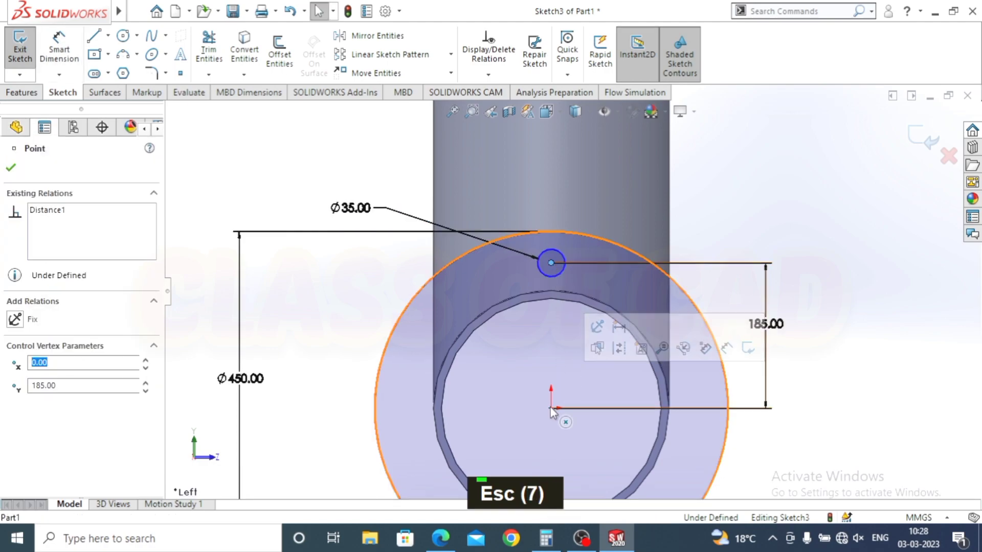
- Add a Vertical relation between the hole centre and the origin
click(555, 411)
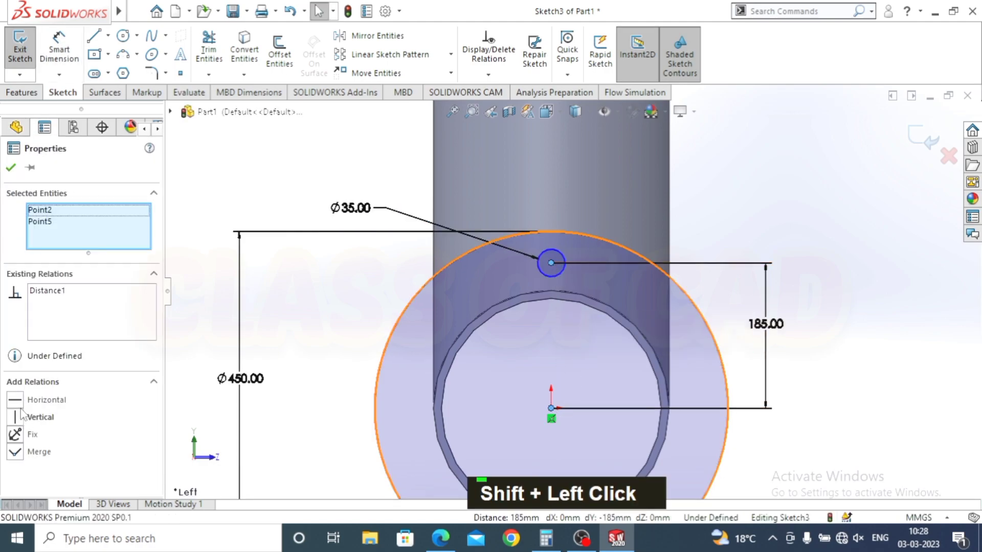
key(Escape)
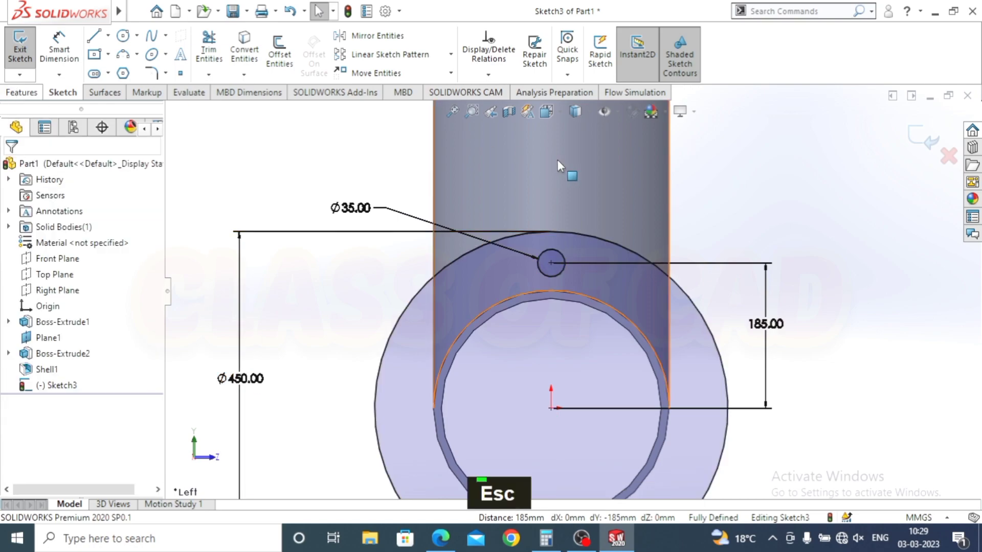
scroll(up, 3)
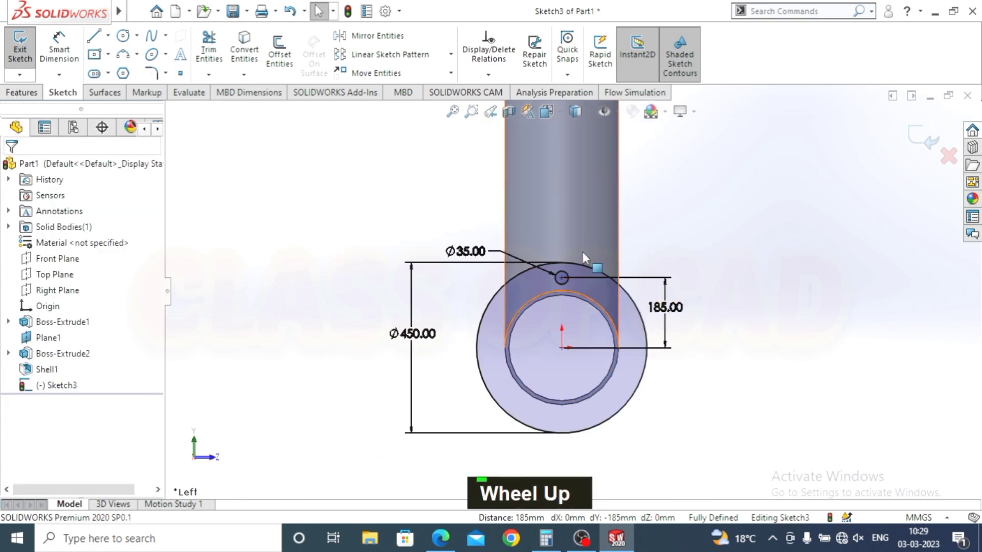
scroll(down, 3)
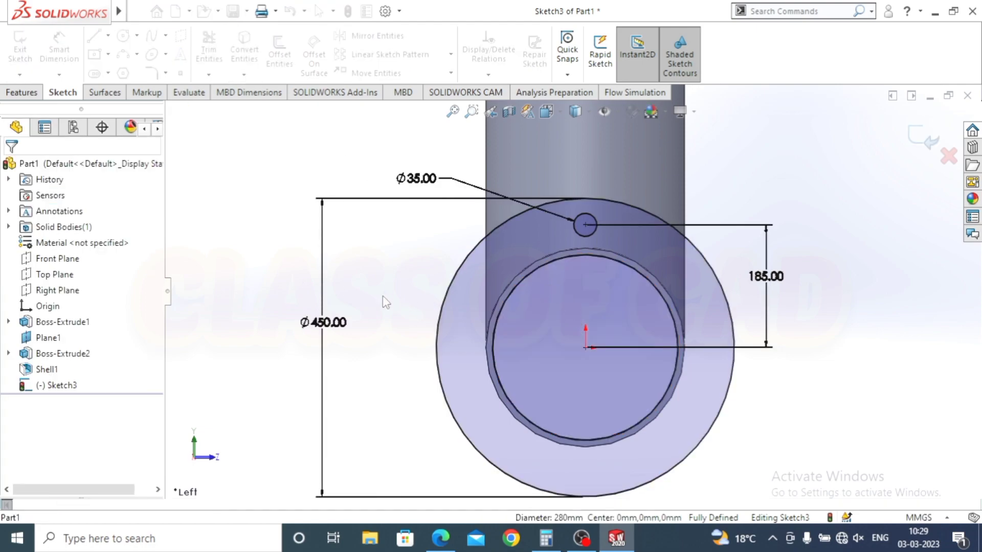
- Circular-pattern the bolt hole to 6 equally spaced instances
key(Escape)
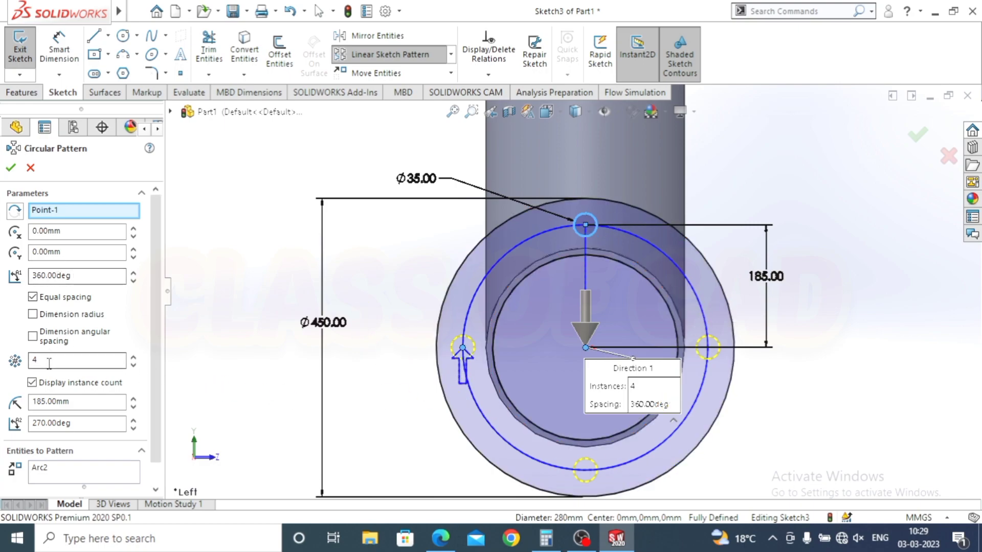
key(6)
key(Return)
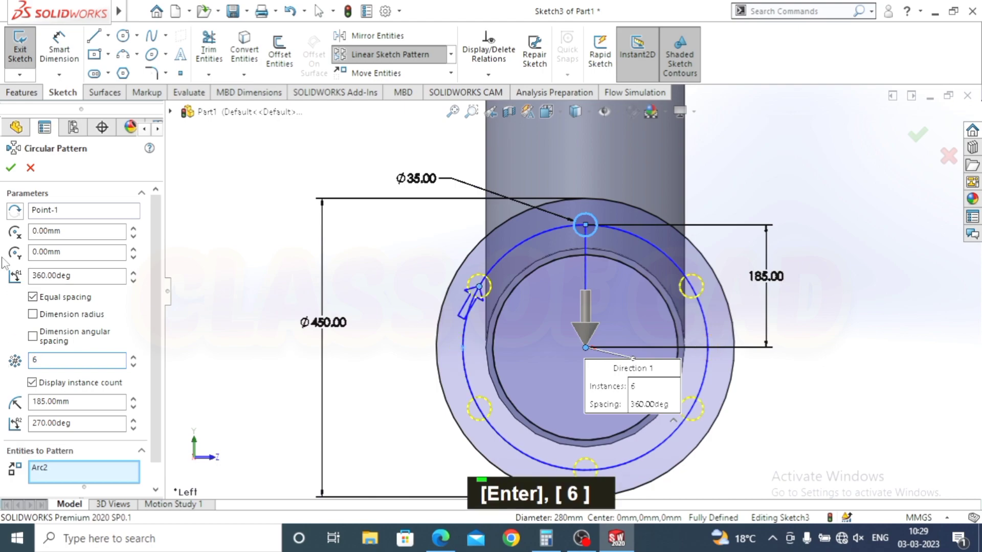
scroll(up, 3)
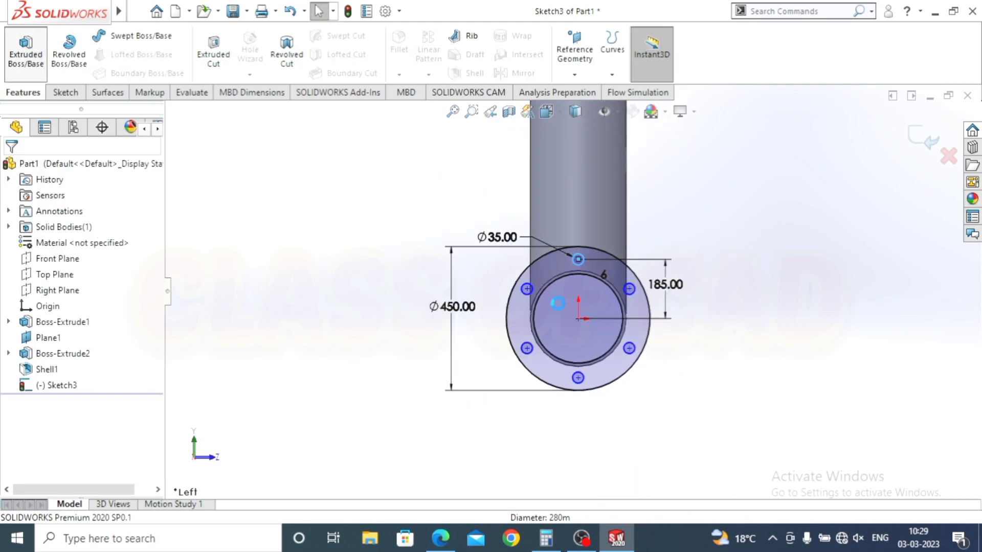
- Extrude the flange sketch 20 mm onto the pipe end as Boss-Extrude3
middle_click(569, 316)
scroll(up, 3)
text(20)
key(Return)
key(Return)
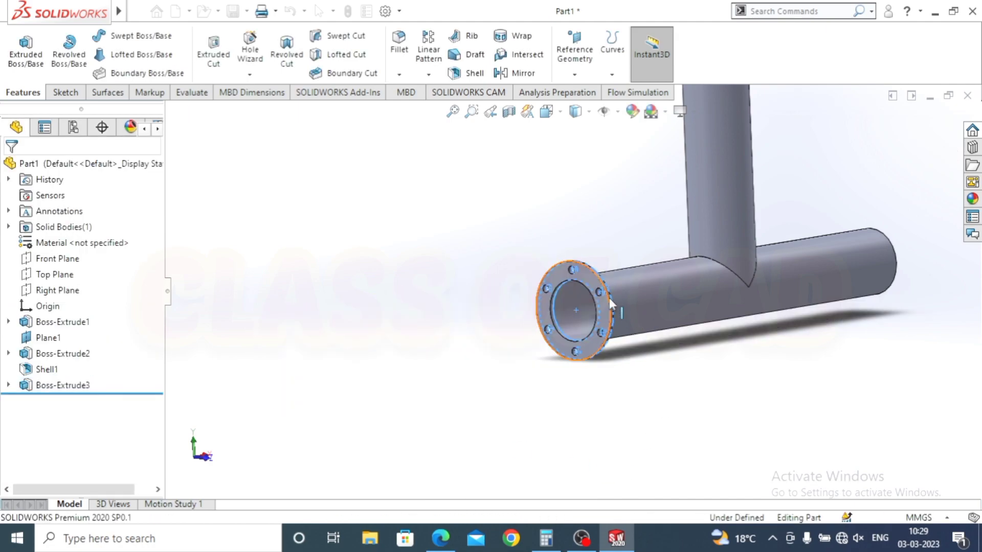
scroll(up, 3)
scroll(down, 3)
middle_click(695, 318)
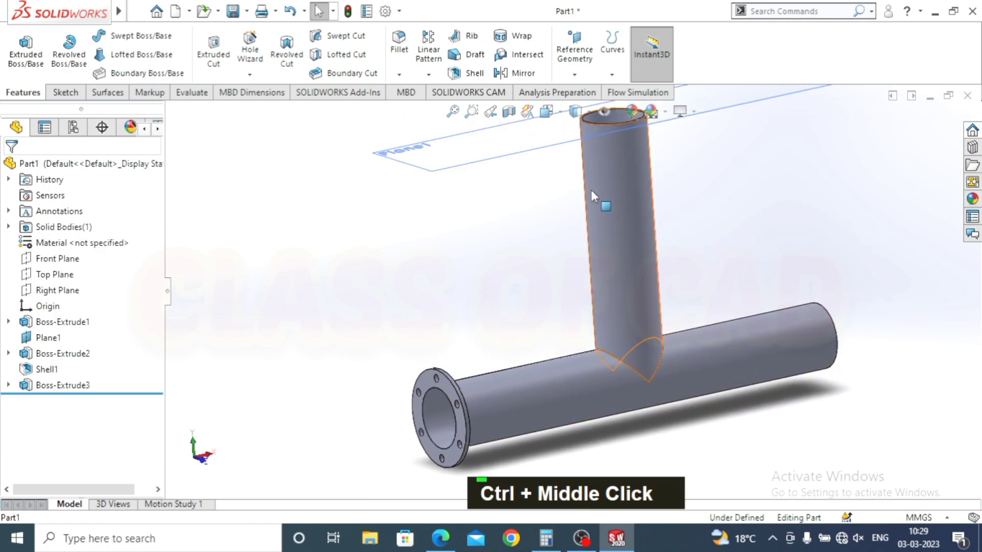
scroll(up, 3)
middle_click(646, 380)
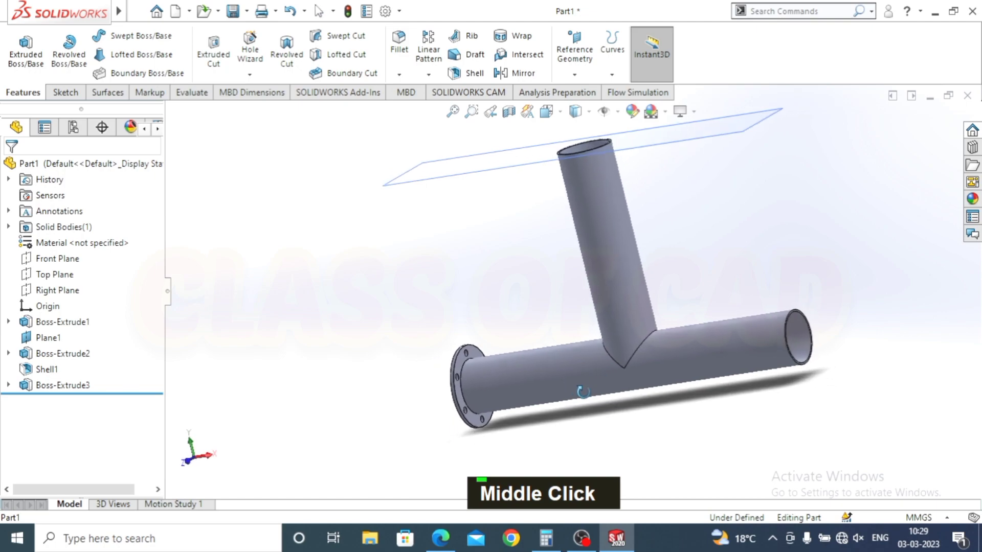
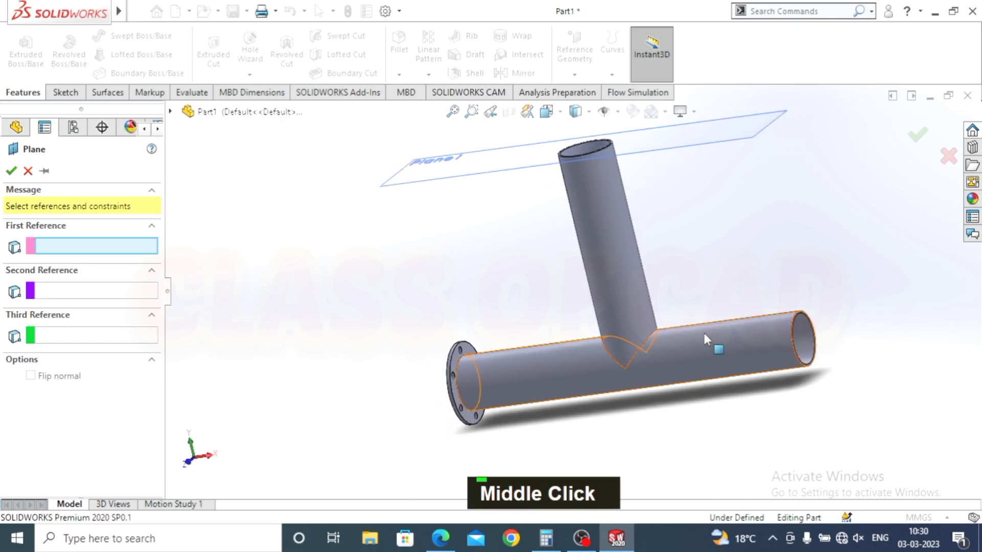
- Create Plane2 offset 1000 mm in from the pipe end face for mirroring the flange
scroll(down, 3)
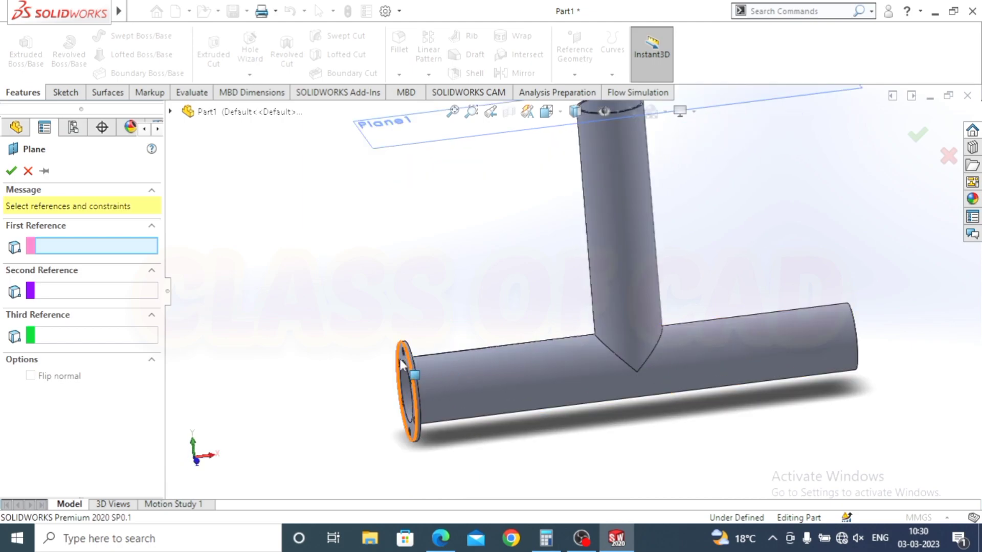
scroll(up, 3)
scroll(down, 3)
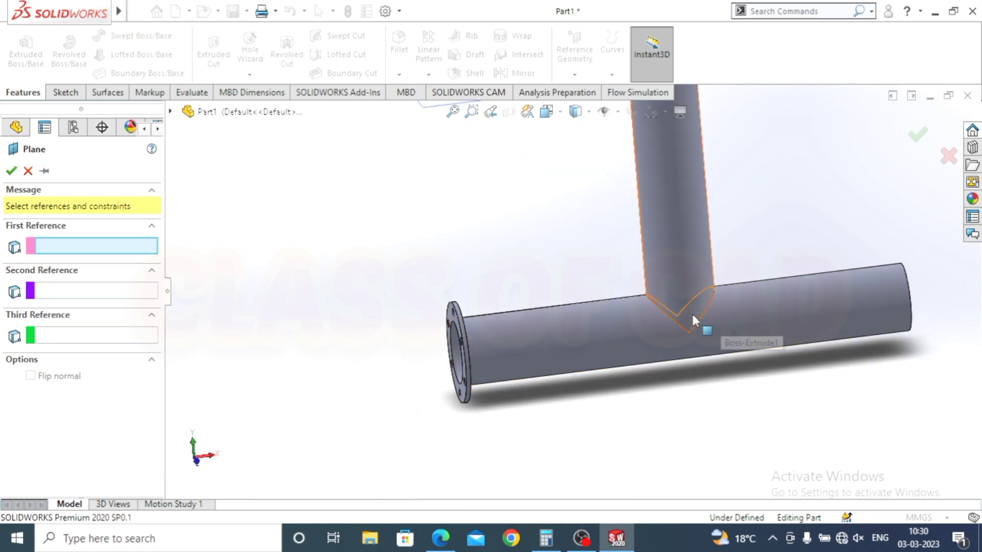
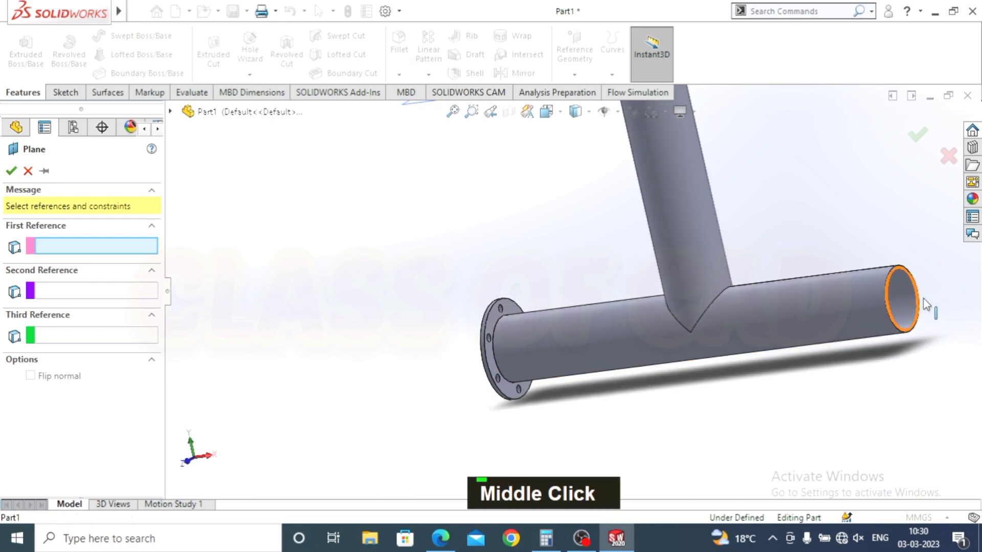
scroll(up, 3)
scroll(down, 3)
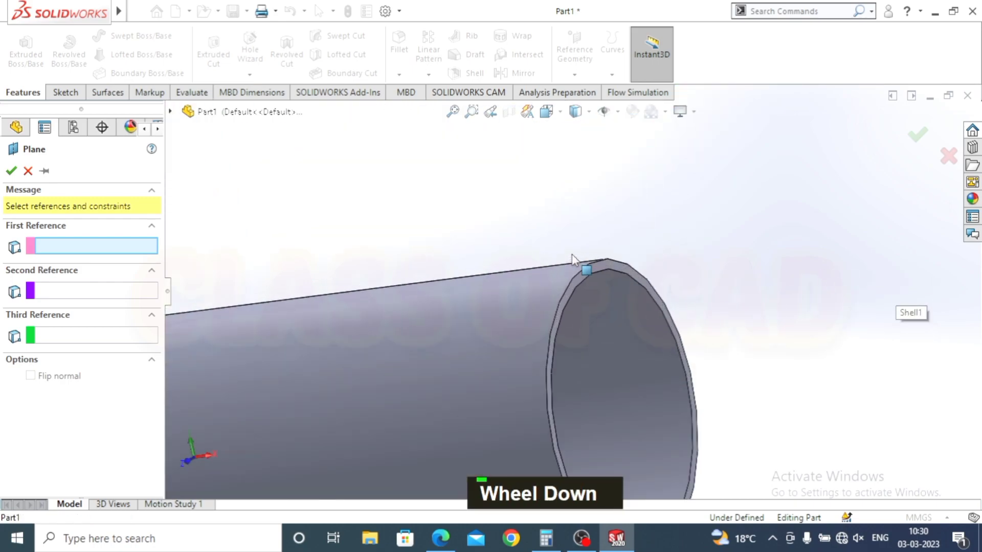
scroll(up, 3)
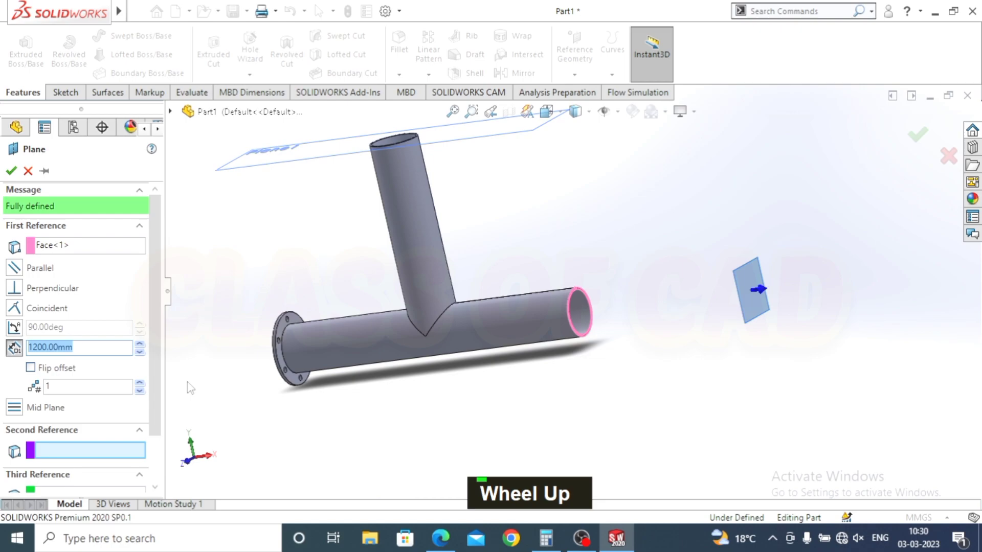
text(1000)
key(Return)
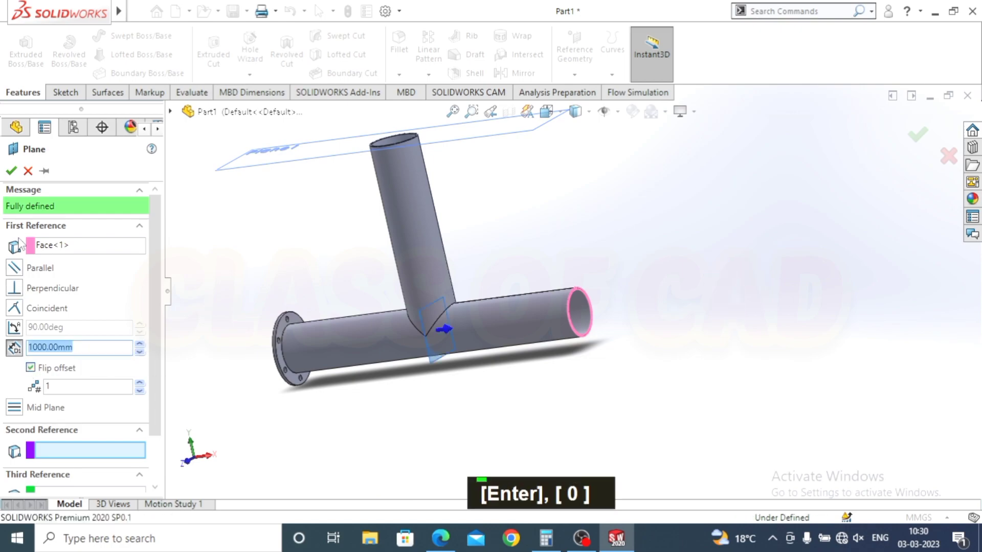
scroll(up, 3)
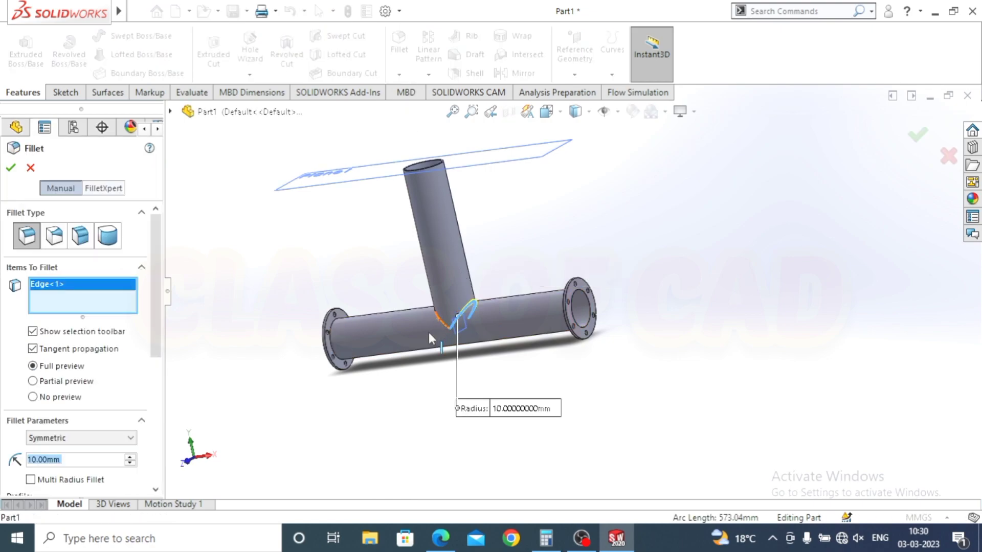
- Fillet the branch-to-main-pipe junction edges, correcting the radius from 5 mm to 50 mm
text(5)
key(Return)
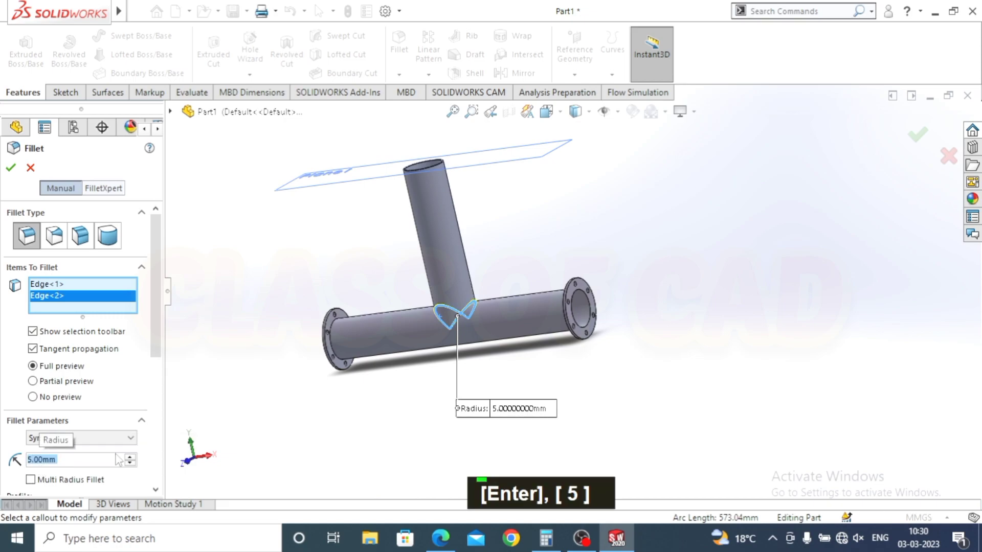
scroll(down, 3)
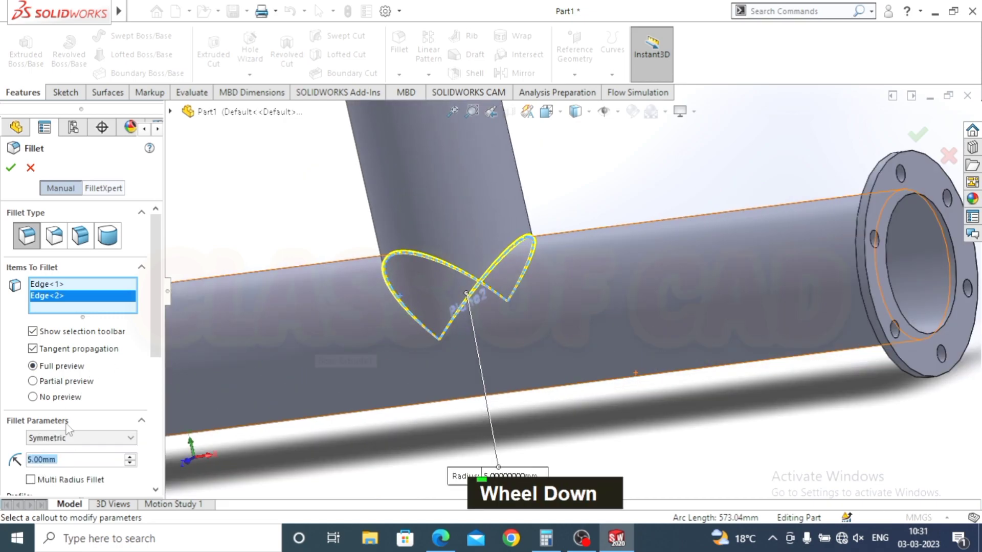
text(50)
key(Return)
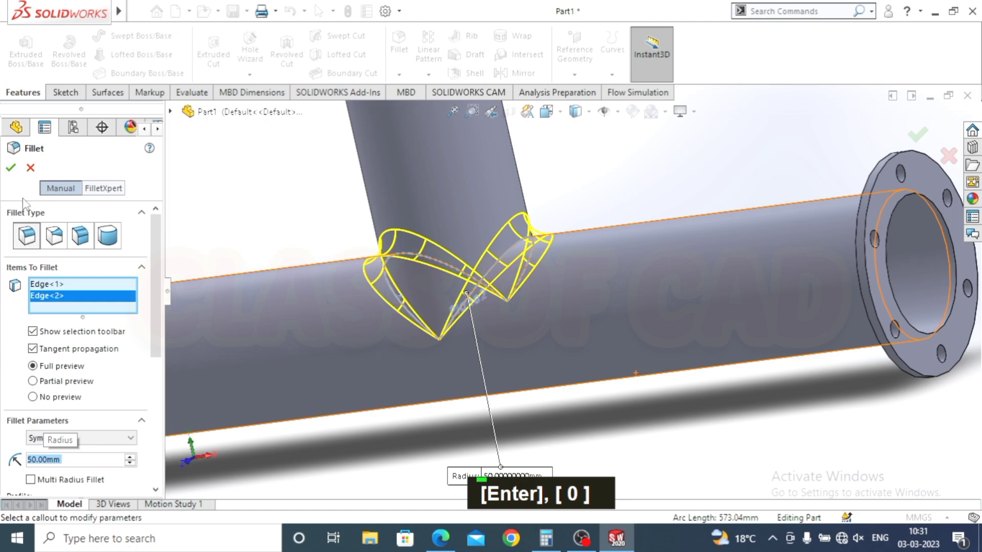
scroll(up, 3)
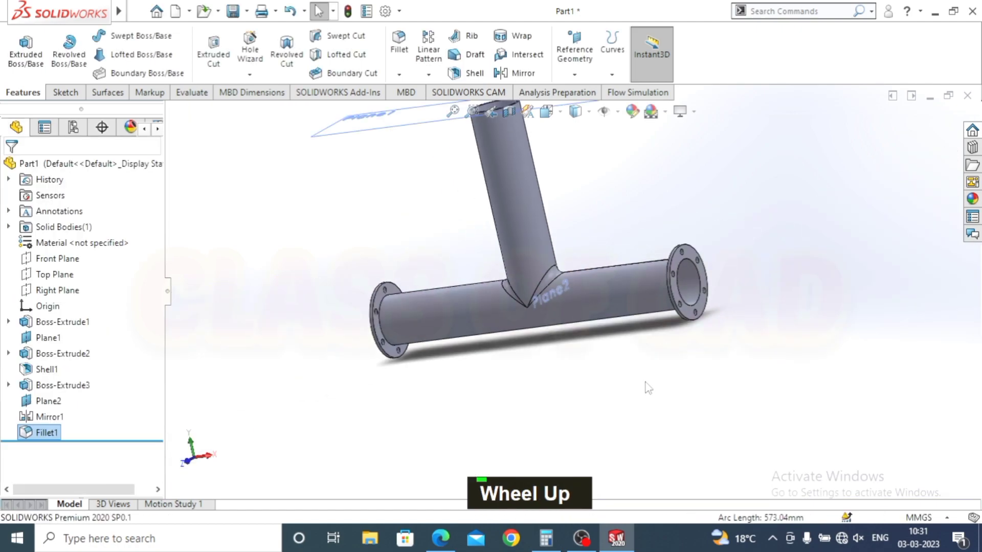
scroll(down, 3)
- Sketch a Ø450 flange outline with a Ø35 bolt hole on the branch end and pattern it six times, 185 mm from centre
middle_click(556, 251)
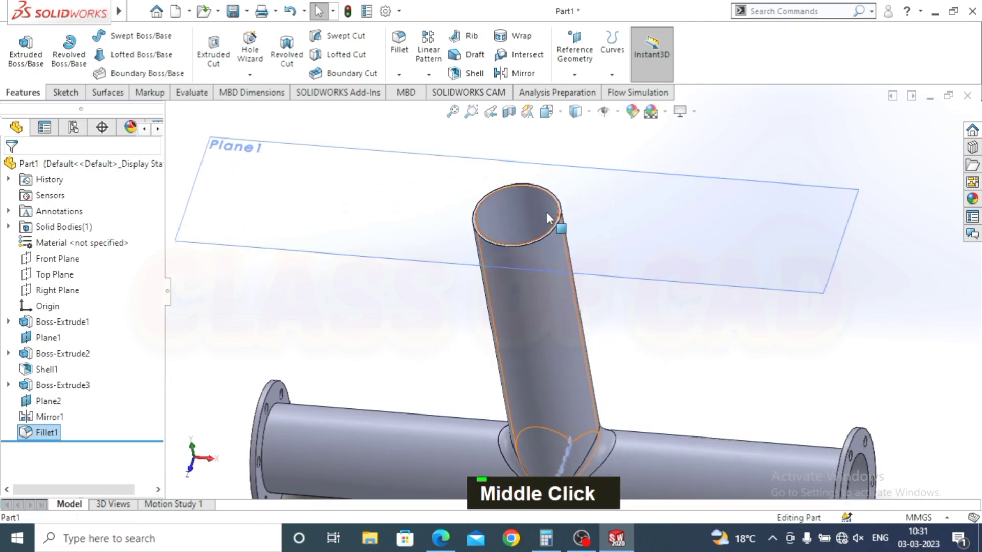
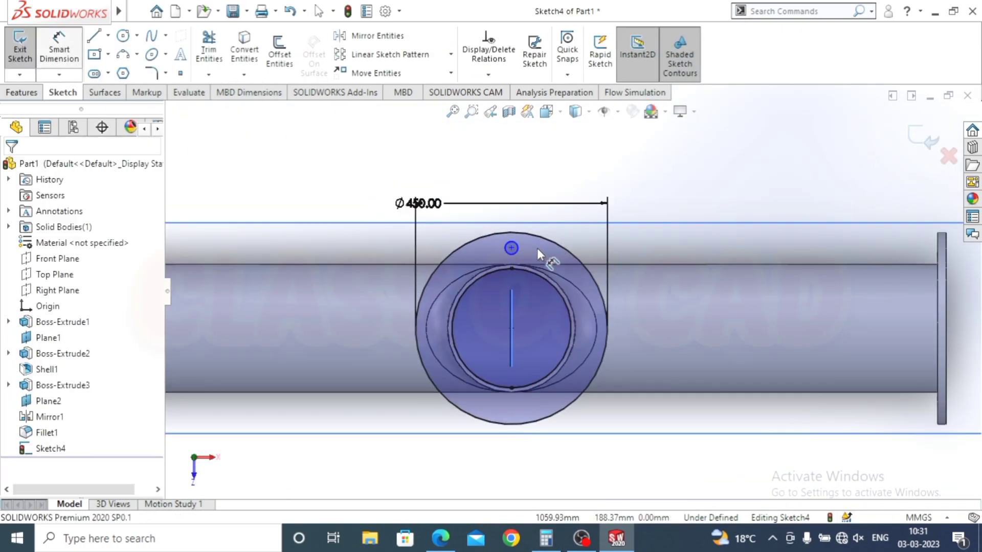
text(3535)
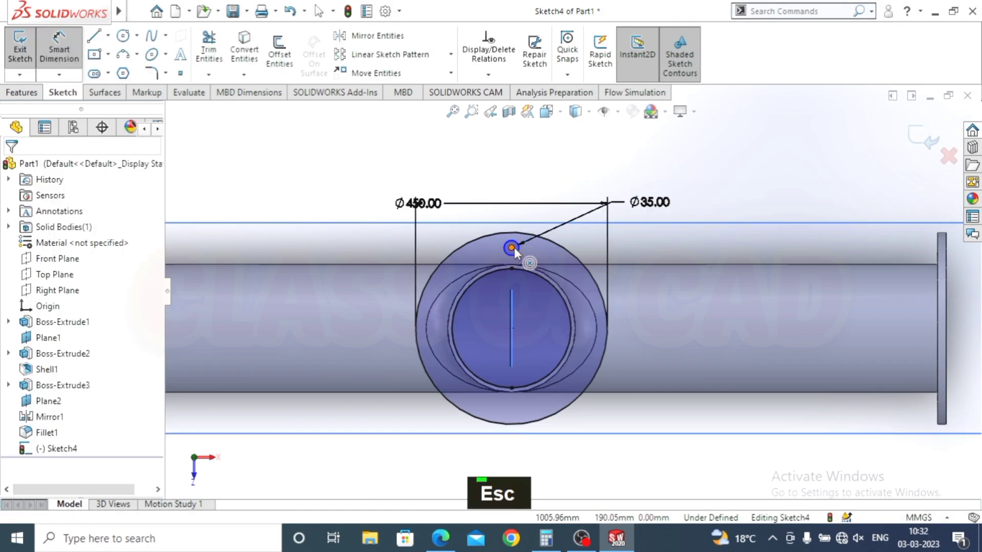
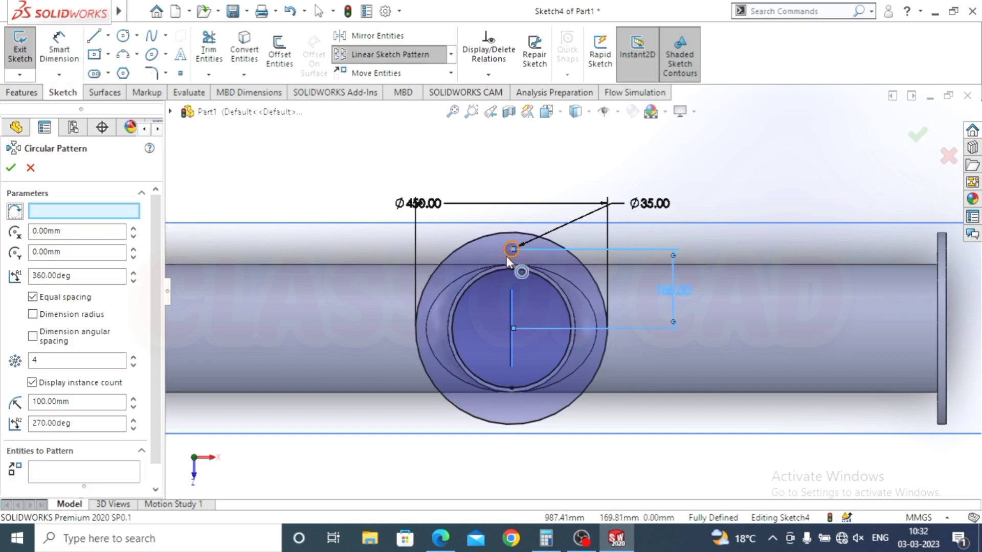
scroll(up, 3)
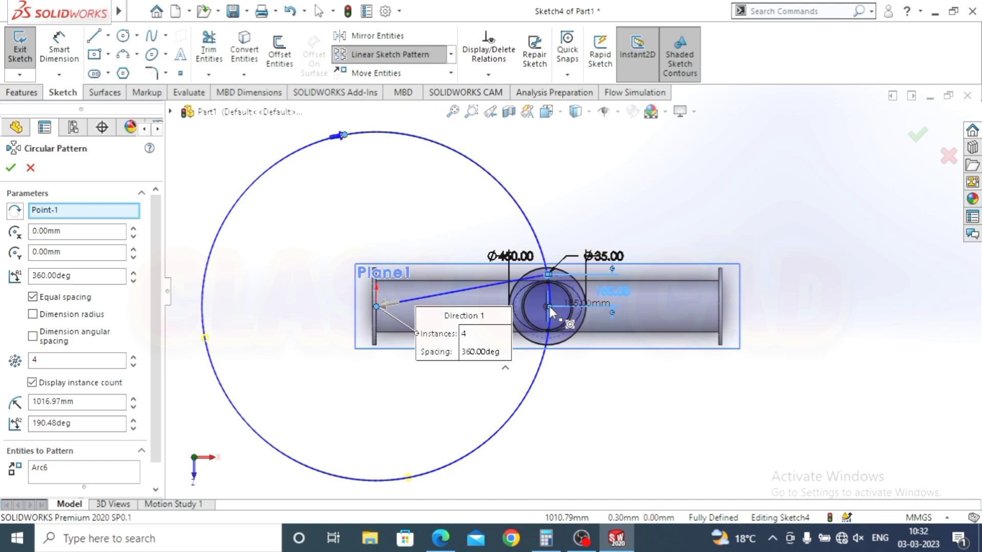
scroll(up, 3)
scroll(down, 3)
key(Return)
key(Return)
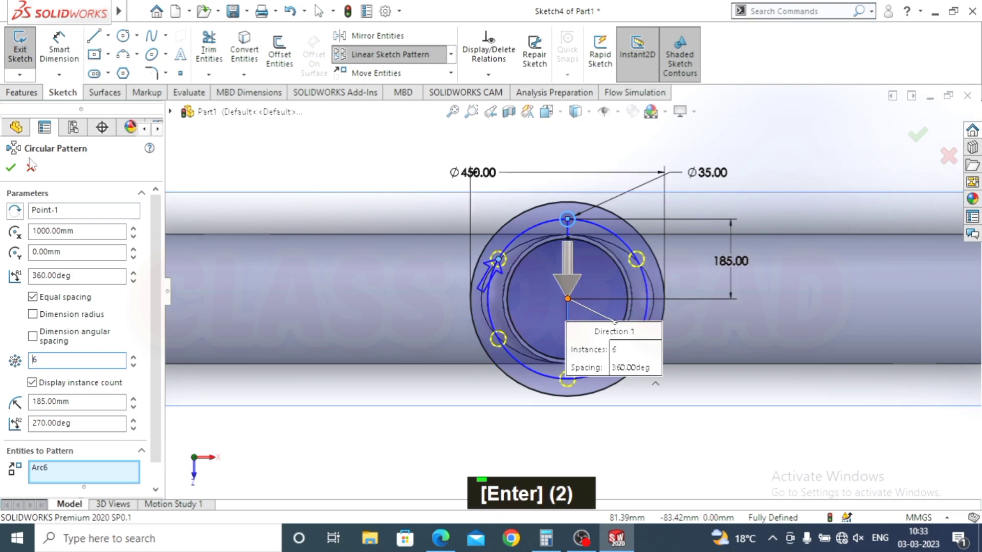
scroll(up, 3)
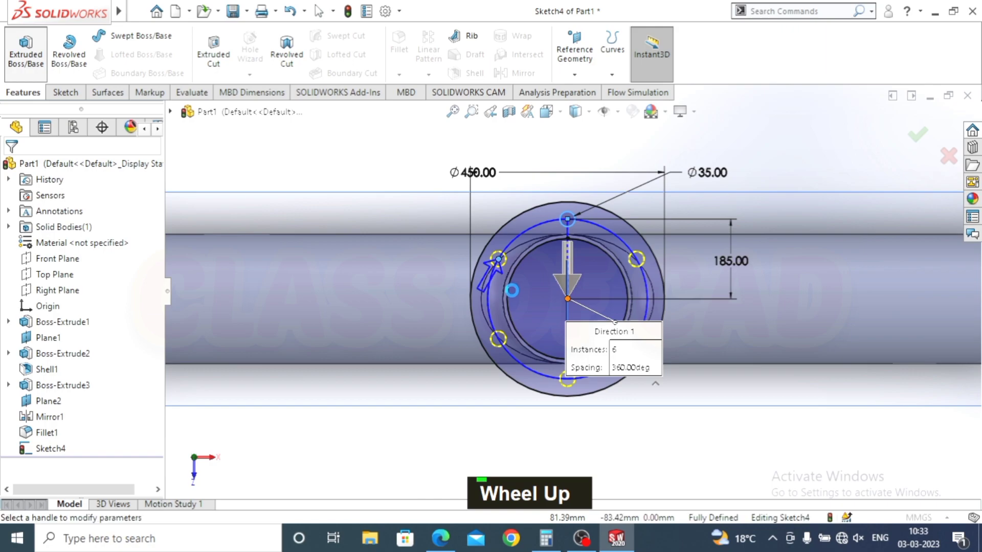
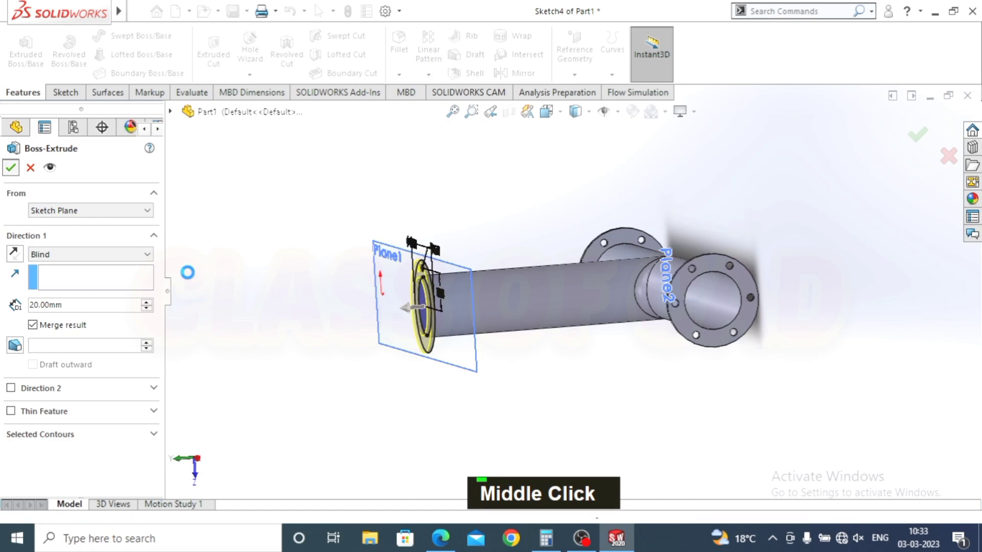
- Extrude Sketch4 into a 20 mm branch flange and hide Plane1 at the branch end
key(Escape)
key(Escape)
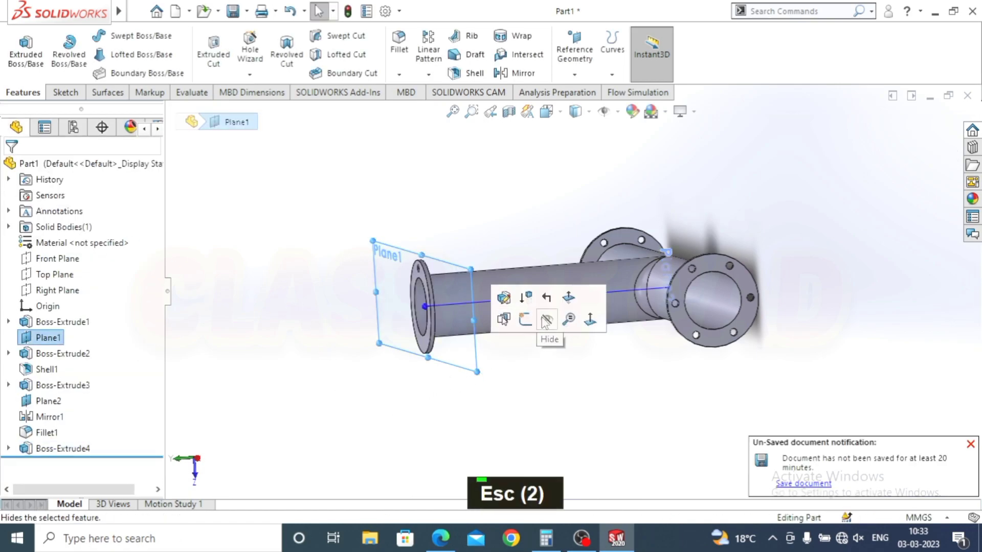
middle_click(705, 310)
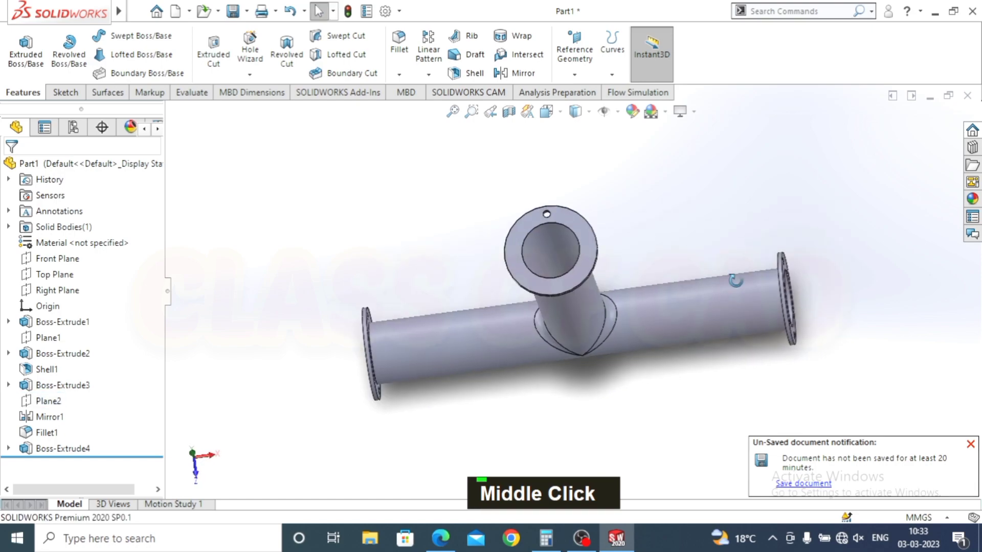
- Apply a 20 mm fillet to the flange-to-pipe edges on all three pipe ends
scroll(down, 3)
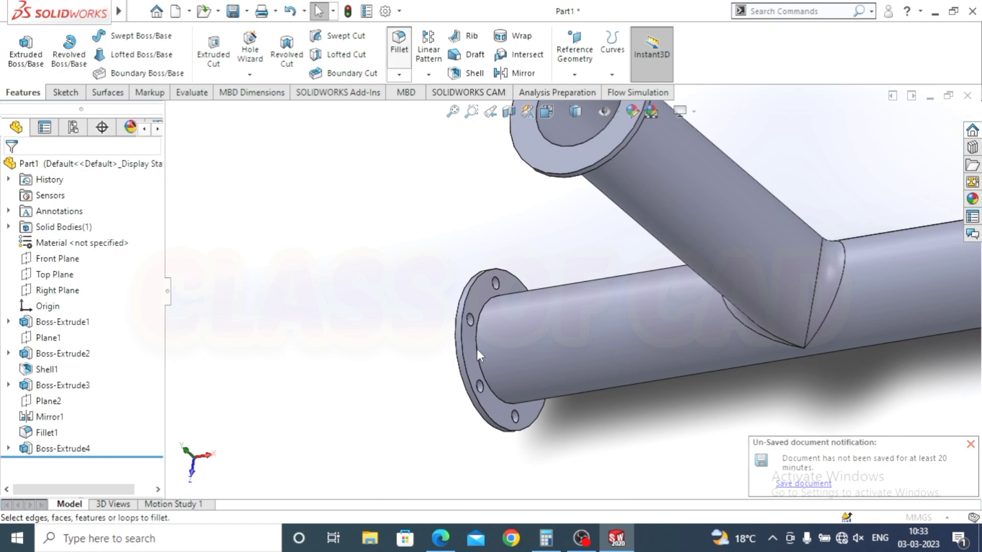
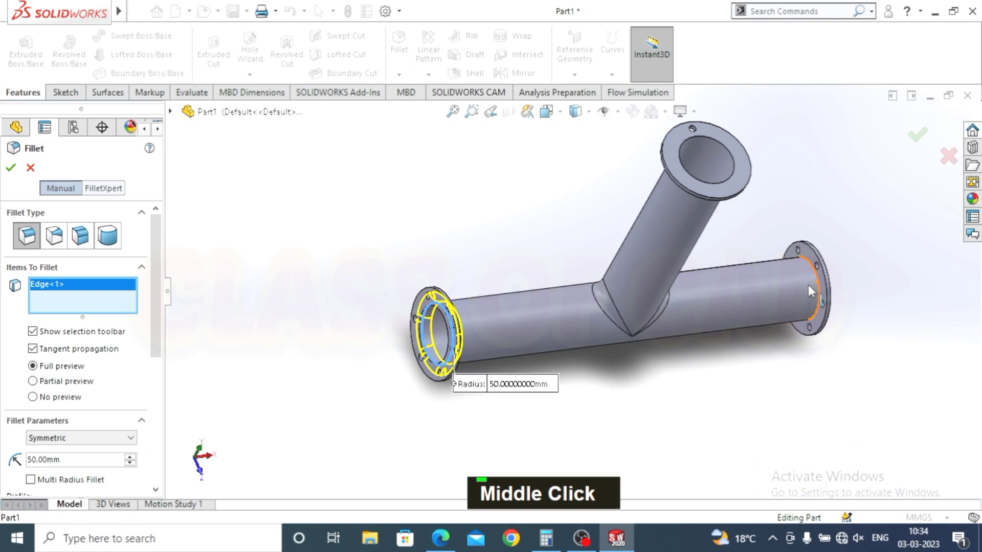
scroll(down, 3)
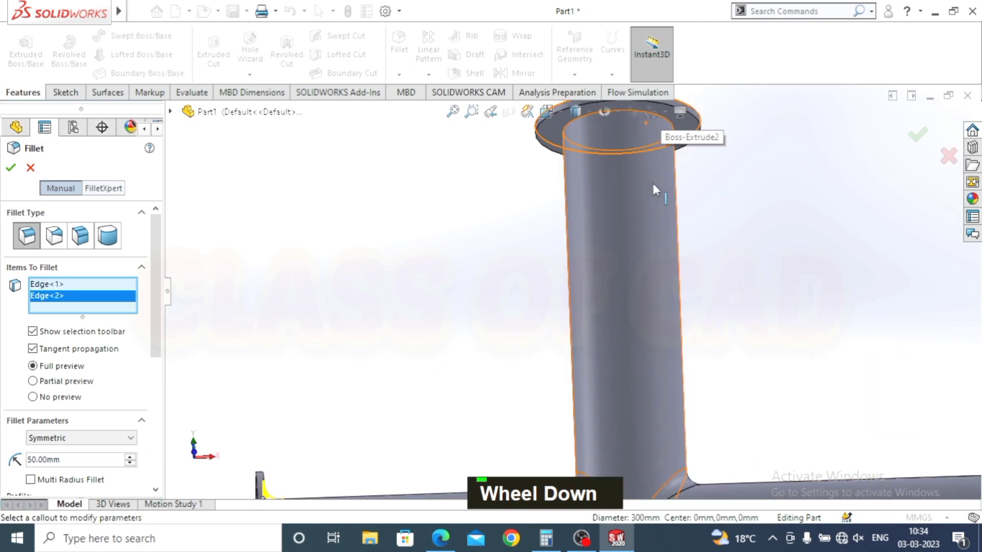
scroll(down, 3)
scroll(up, 3)
middle_click(612, 222)
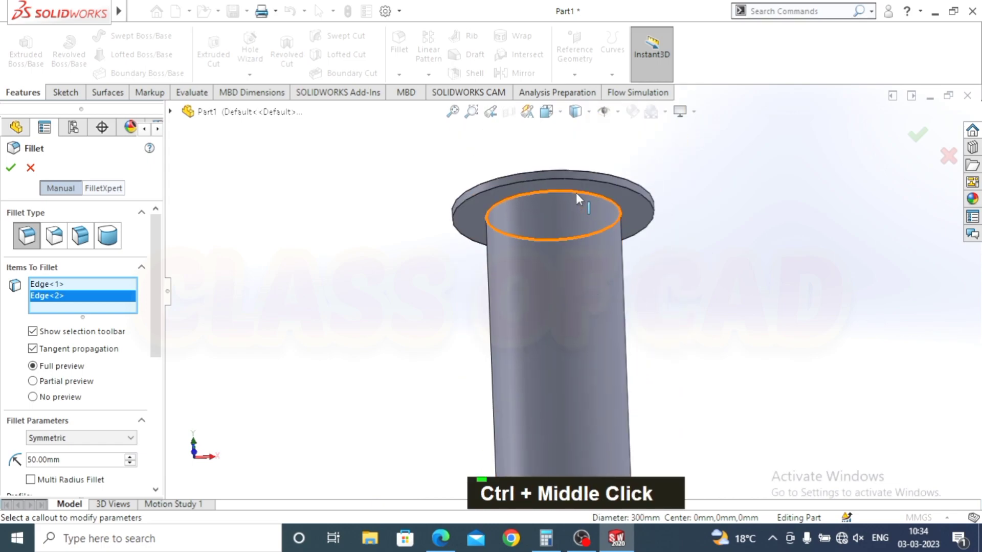
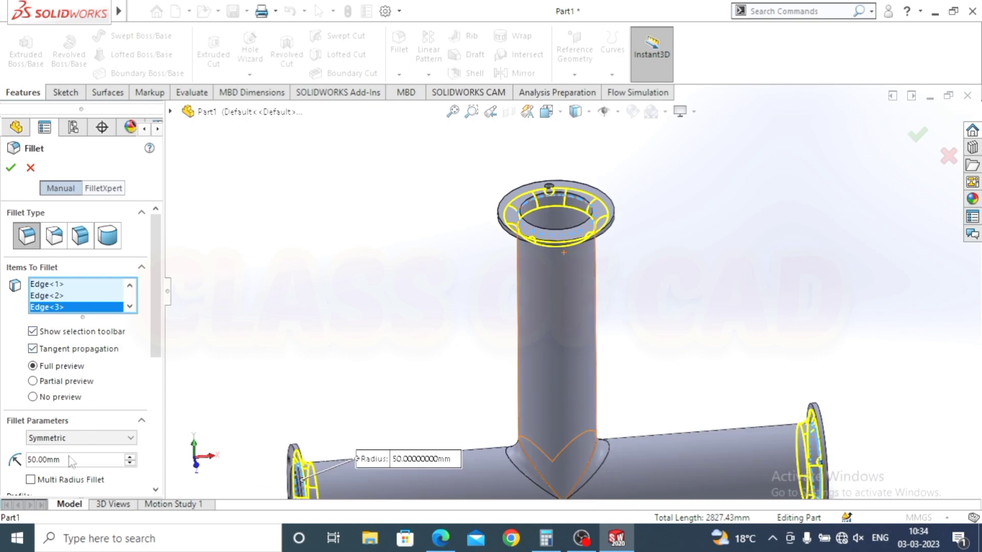
key(2)
text(0)
key(Return)
scroll(up, 3)
middle_click(425, 431)
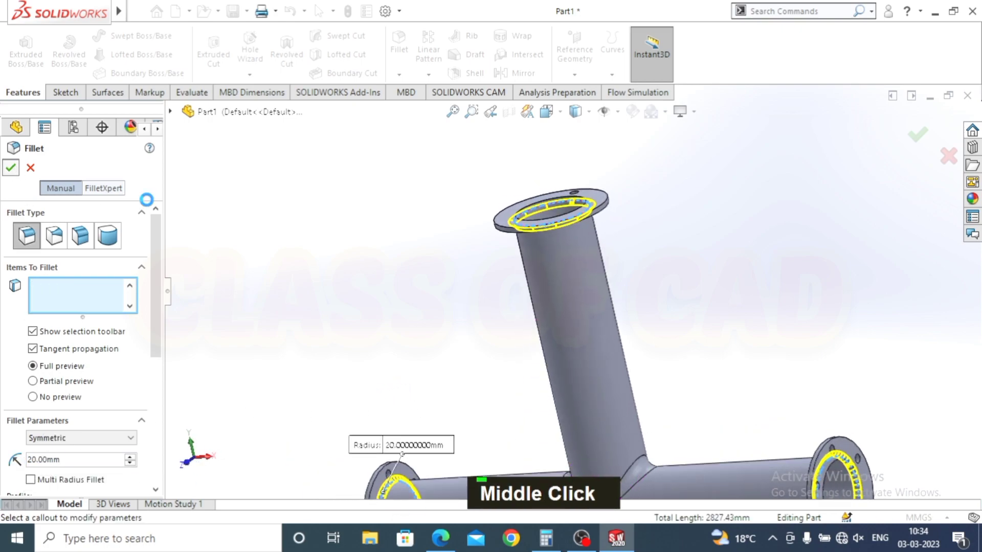
scroll(up, 3)
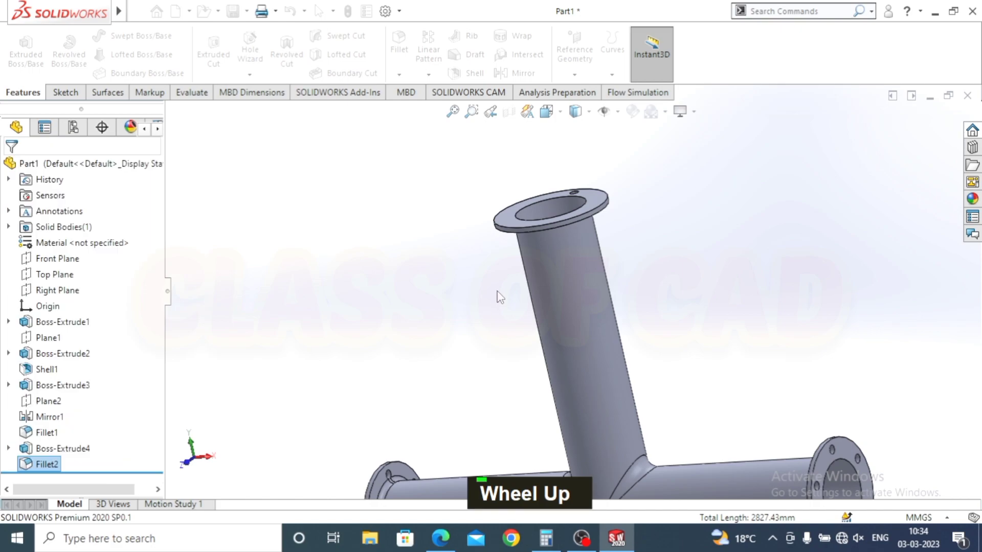
middle_click(521, 250)
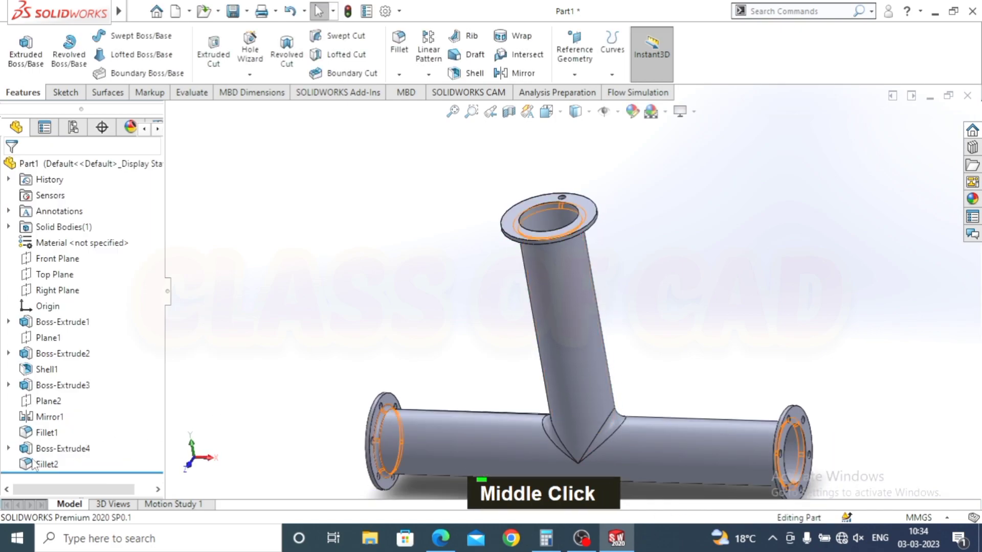
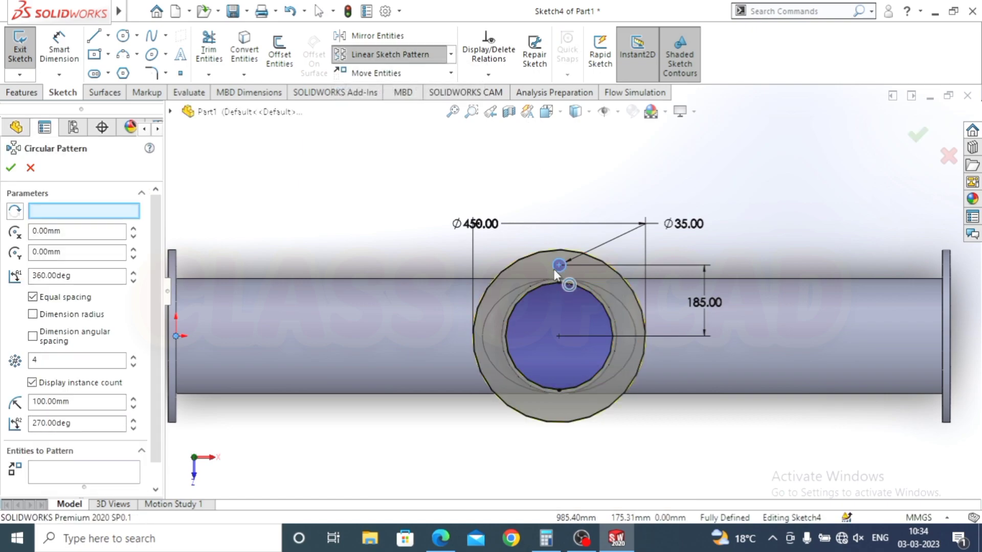
- Edit Sketch4 and set the Ø35 bolt-hole circular pattern to six instances
scroll(up, 3)
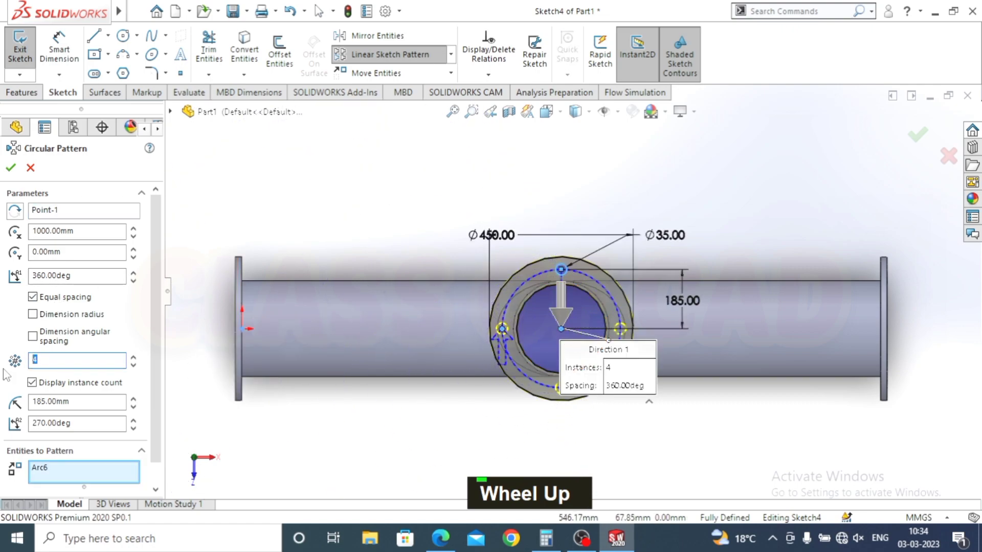
key(Return)
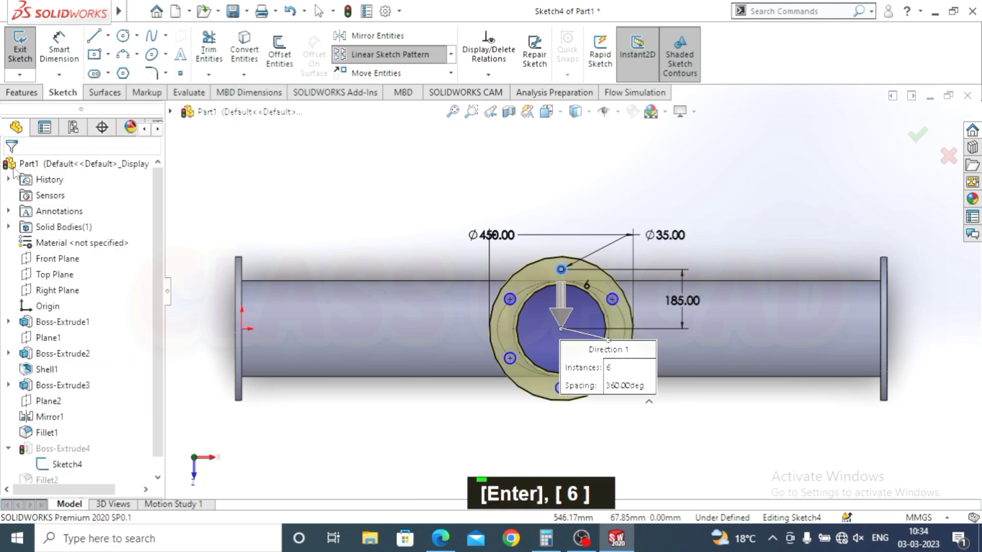